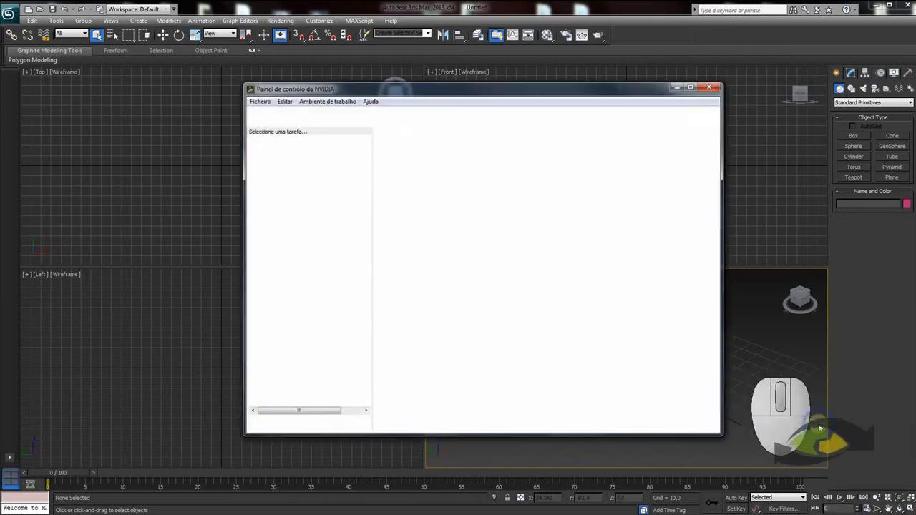
Select 3dsmax.exe under Program Settings in Manage 3D Settings.
drag(480, 94, 420, 96)
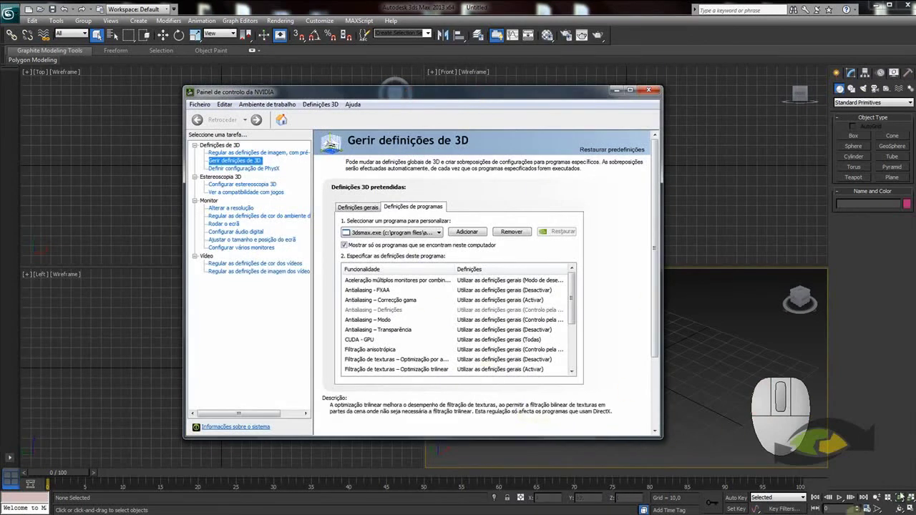
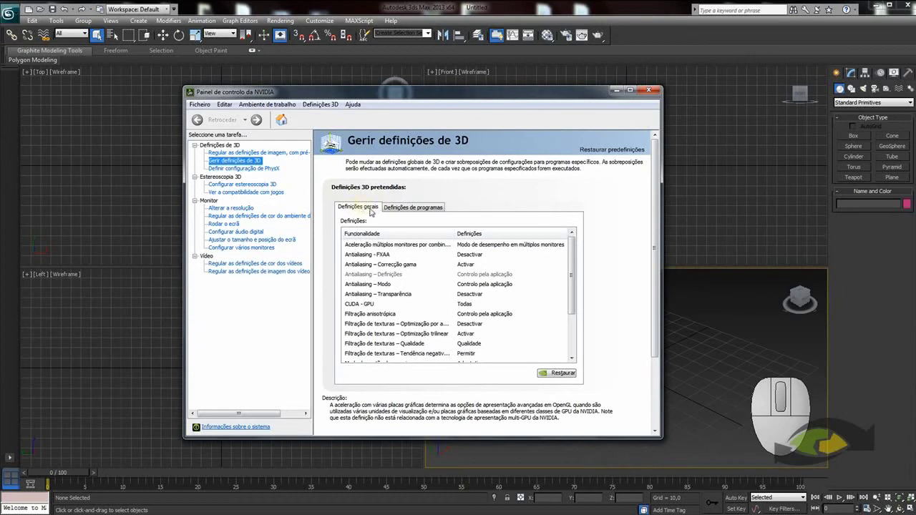
click(415, 210)
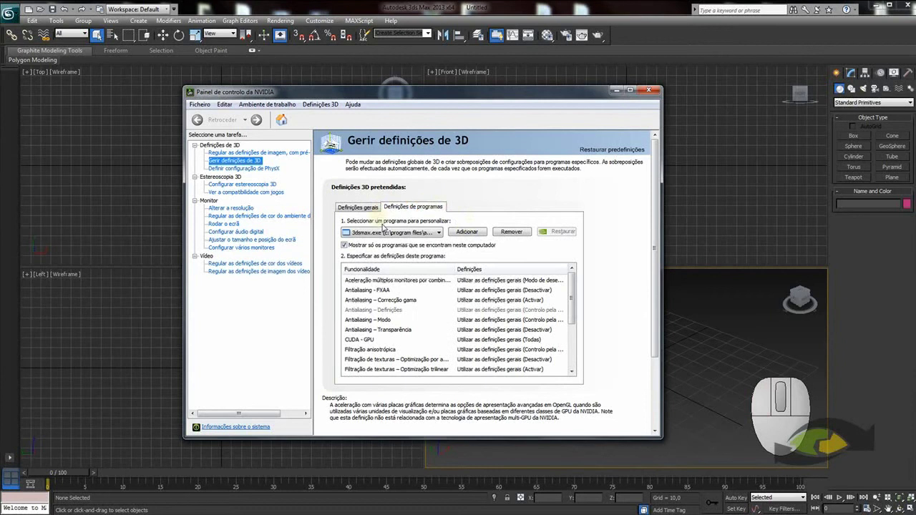
click(325, 142)
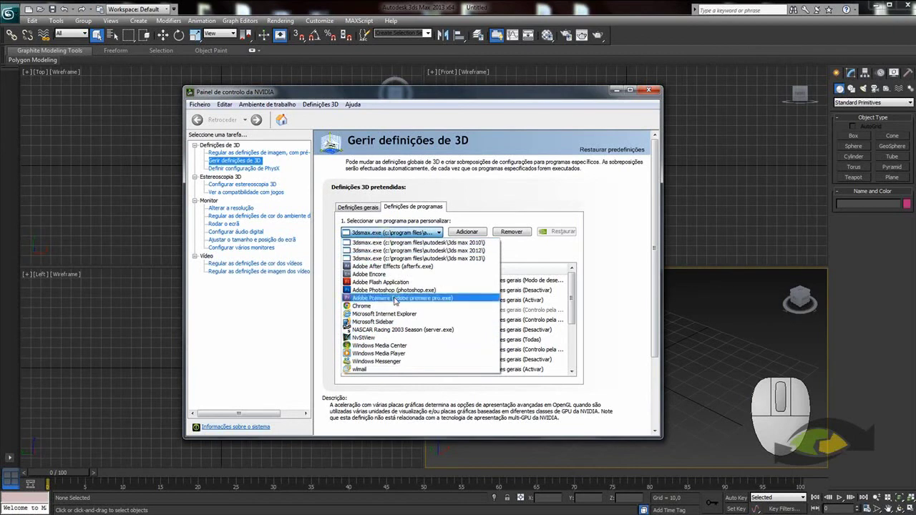
click(402, 232)
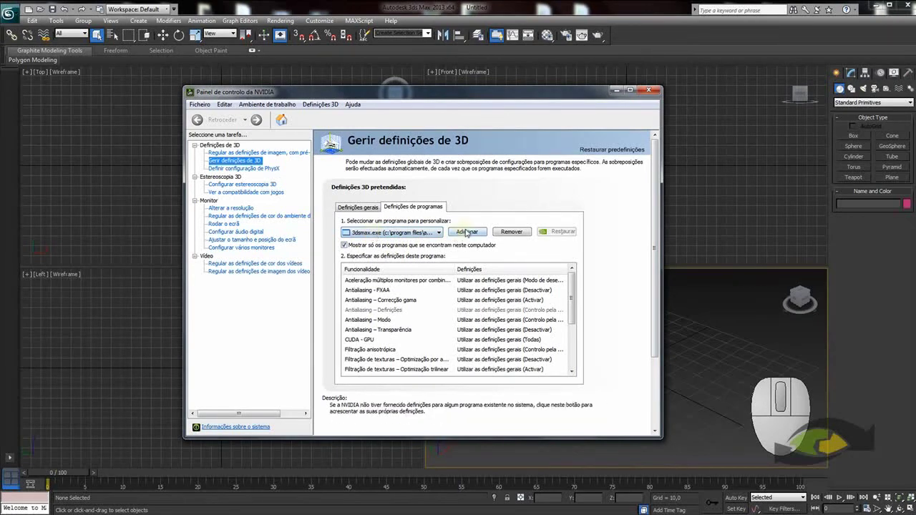
click(473, 232)
drag(382, 150, 432, 136)
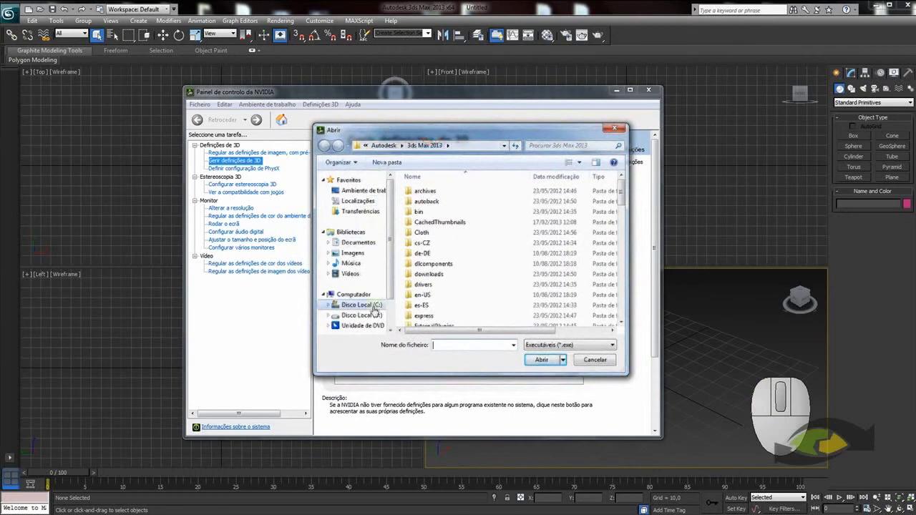
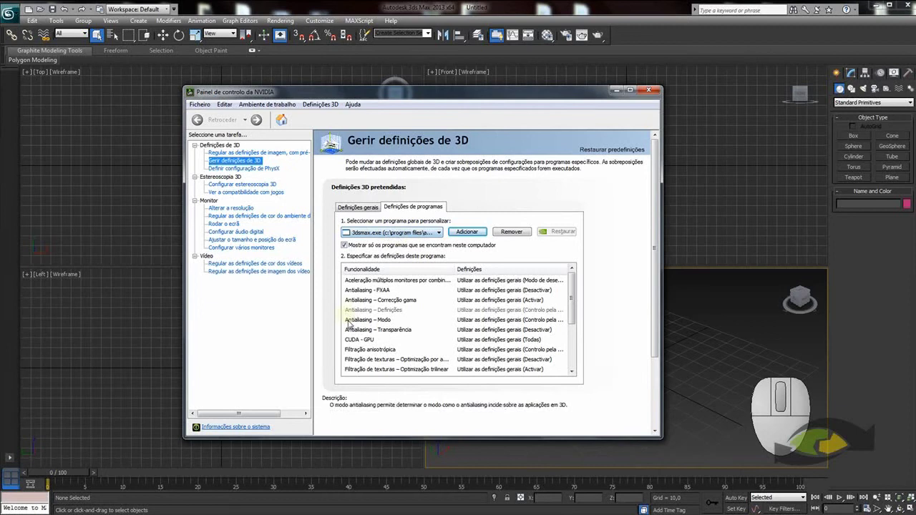
Select the CUDA – GPU setting row for 3ds Max.
click(362, 344)
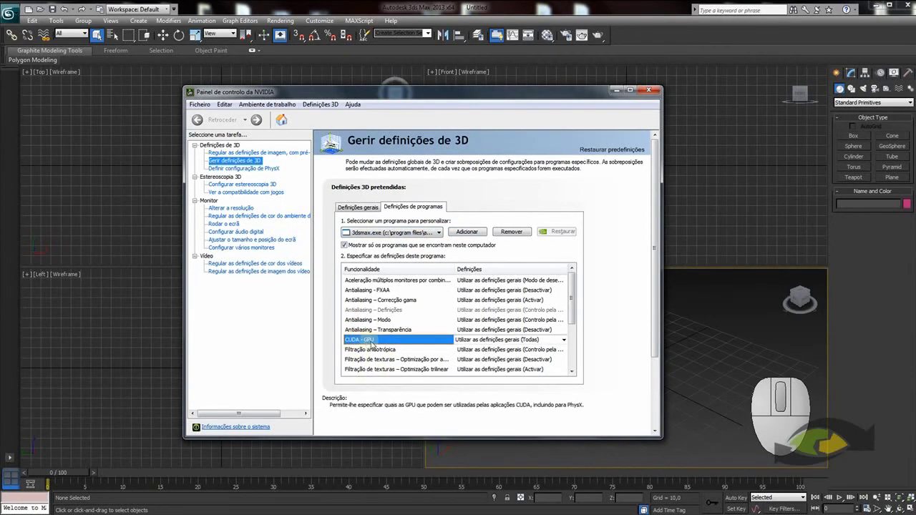
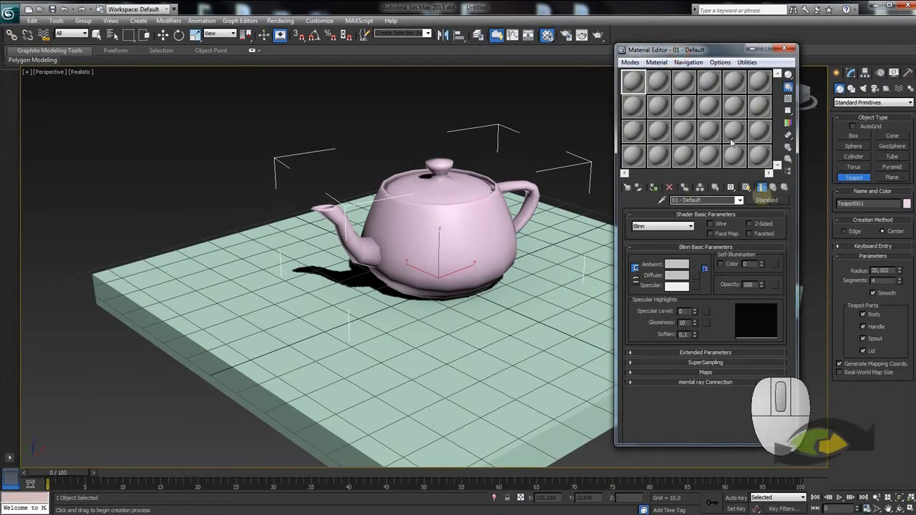
Open Render Setup and expand the Assign Renderer rollout.
drag(686, 59, 676, 84)
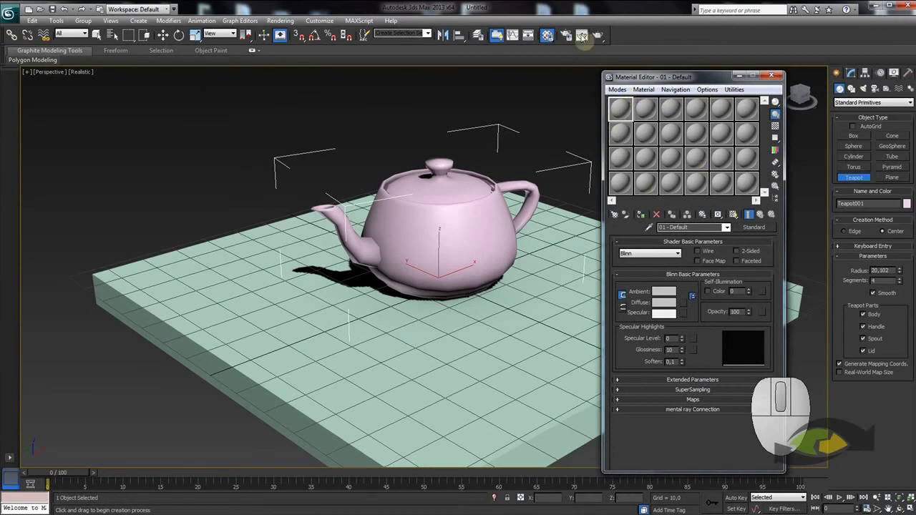
click(566, 33)
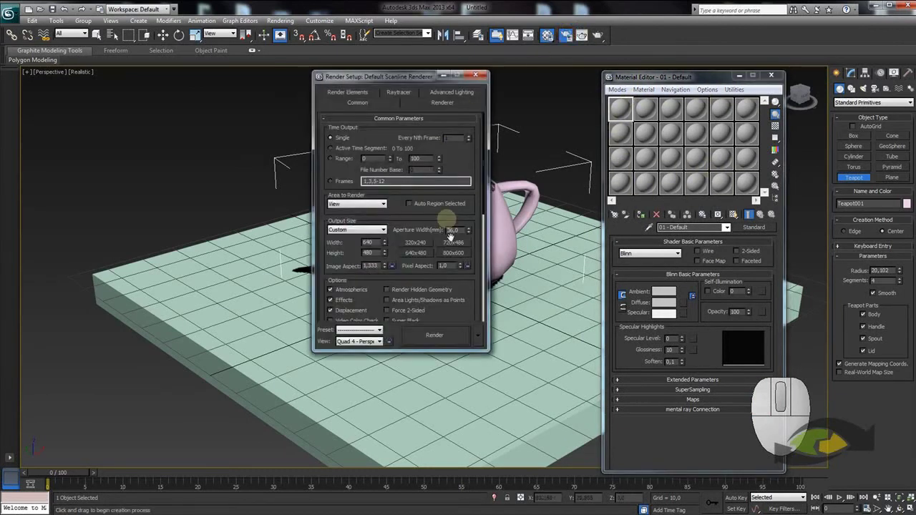
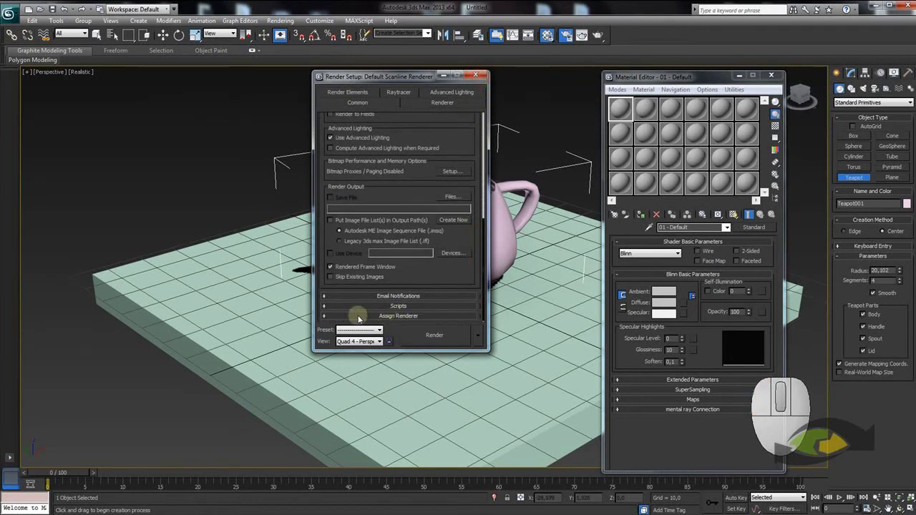
click(358, 316)
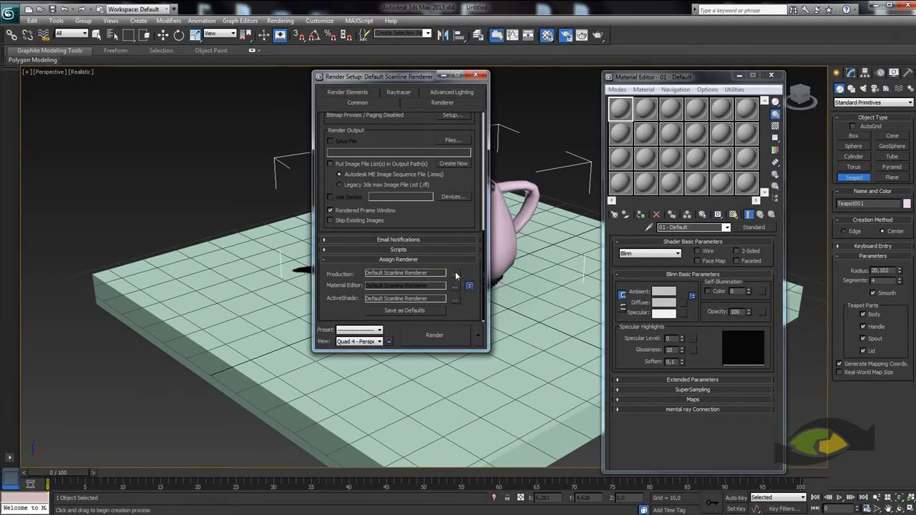
Choose NVIDIA iray in the Choose Renderer dialog and confirm it as production renderer.
drag(381, 141, 219, 122)
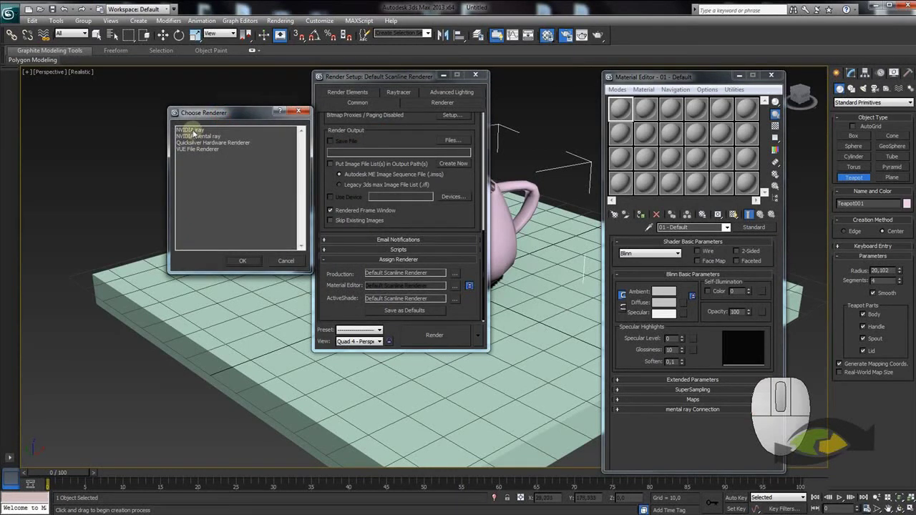
drag(239, 114, 213, 125)
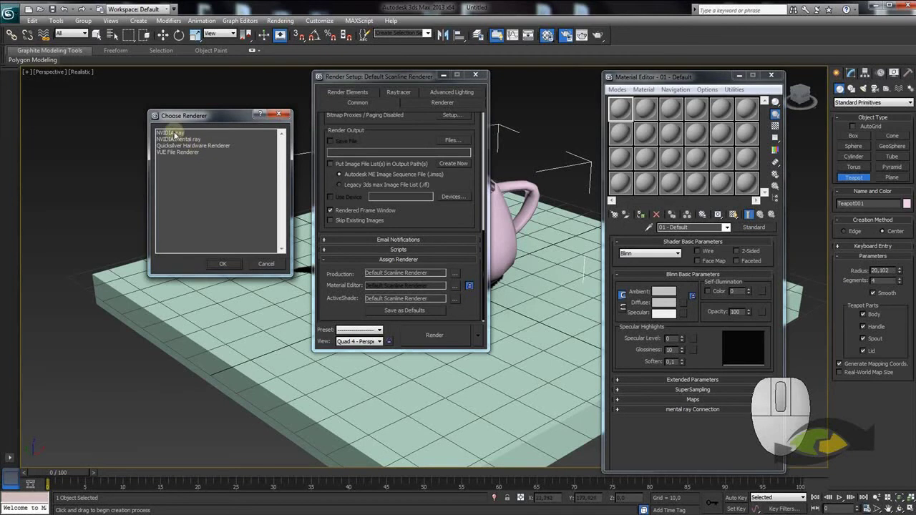
click(179, 136)
click(184, 143)
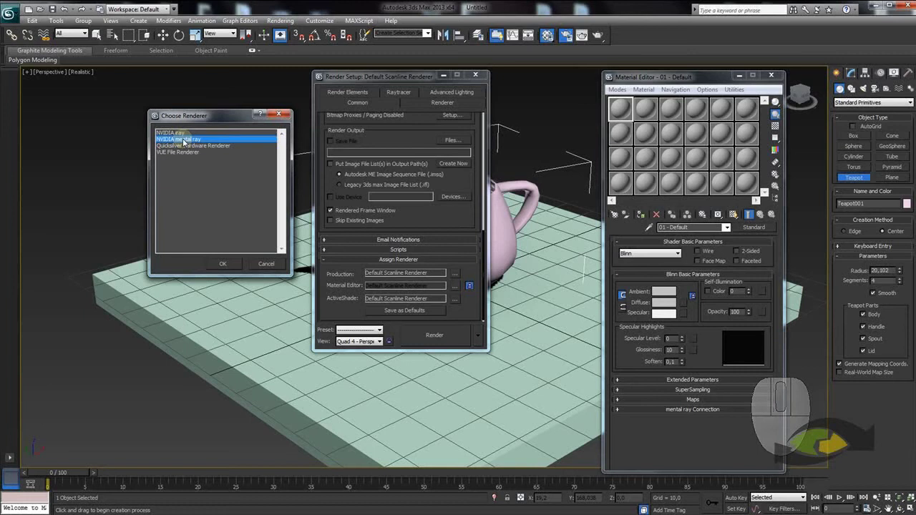
click(210, 123)
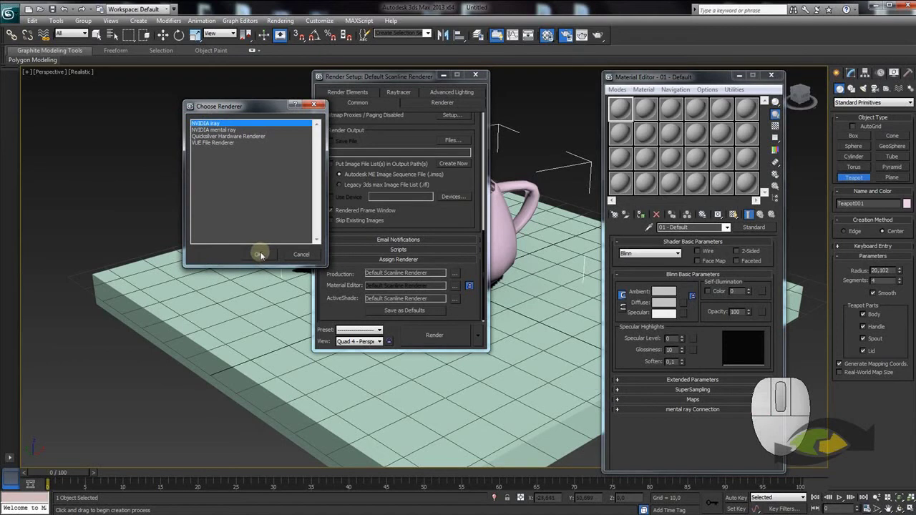
click(261, 252)
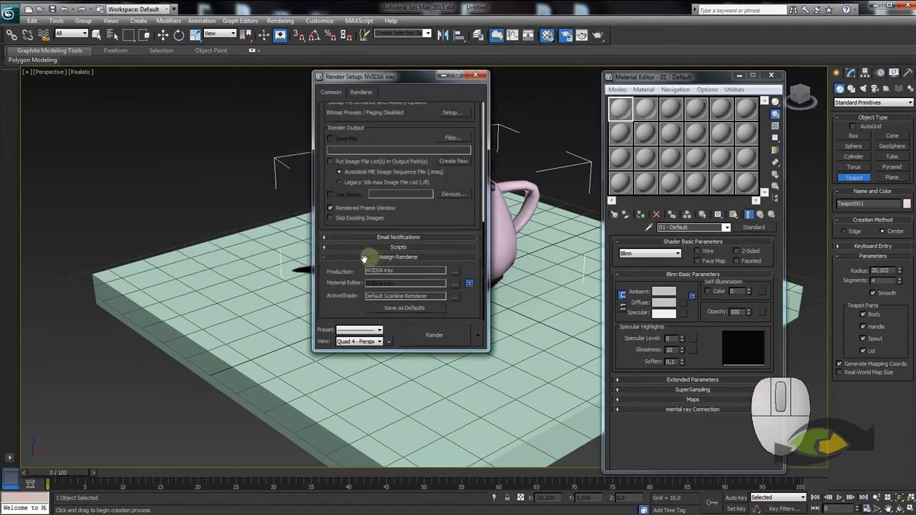
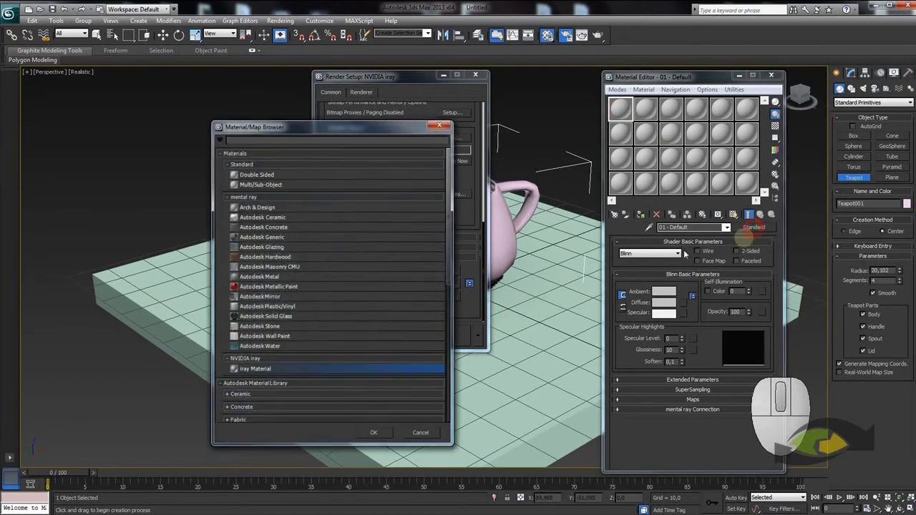
Browse the Material/Map Browser and collapse the NVIDIA iray material group.
drag(298, 127, 588, 71)
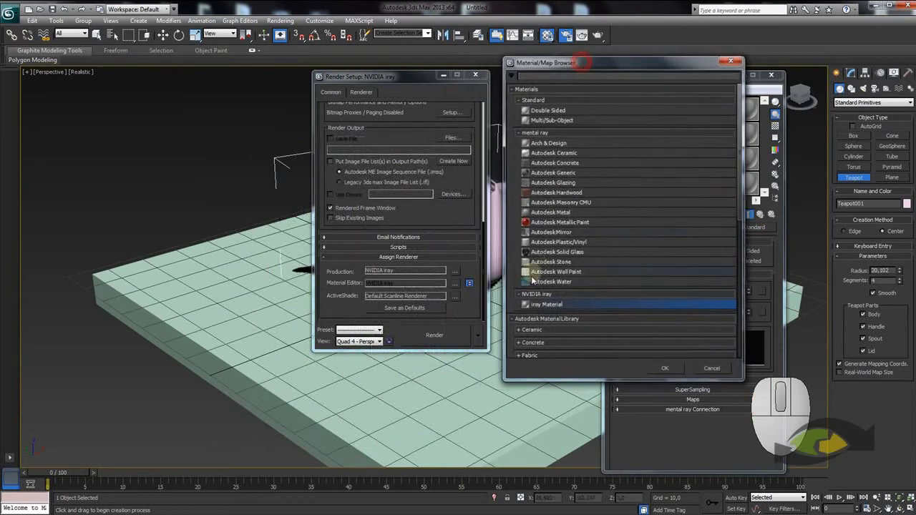
middle_click(558, 307)
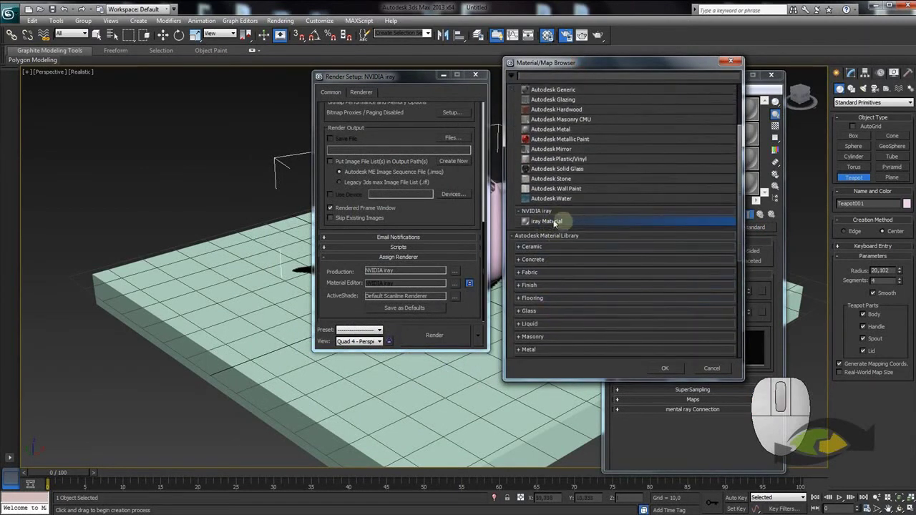
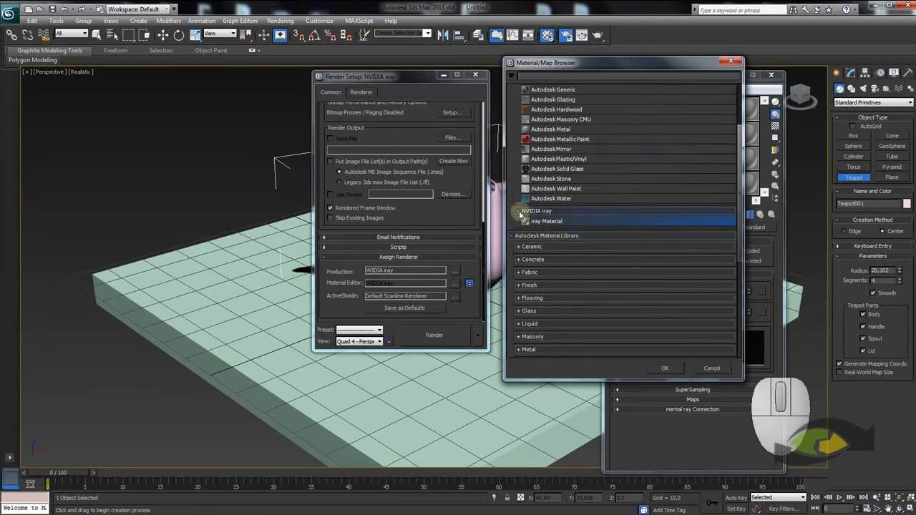
click(524, 215)
middle_click(542, 241)
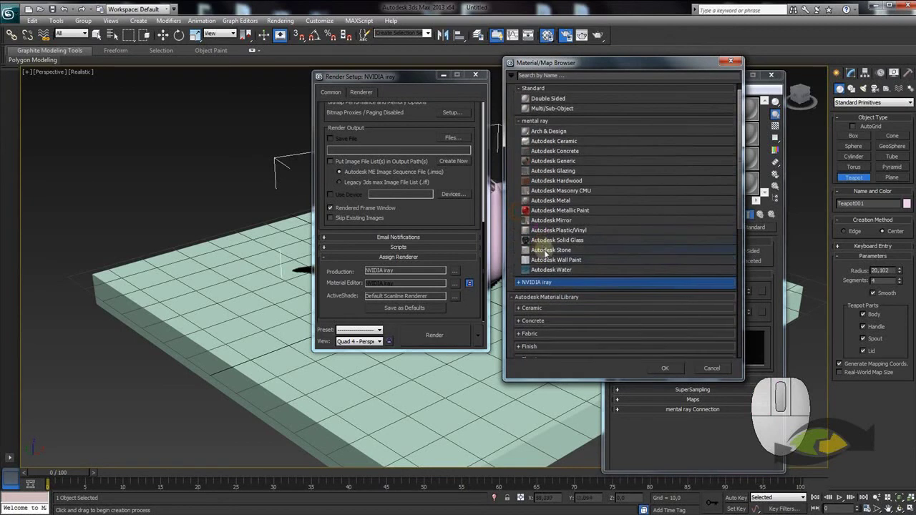
middle_click(549, 254)
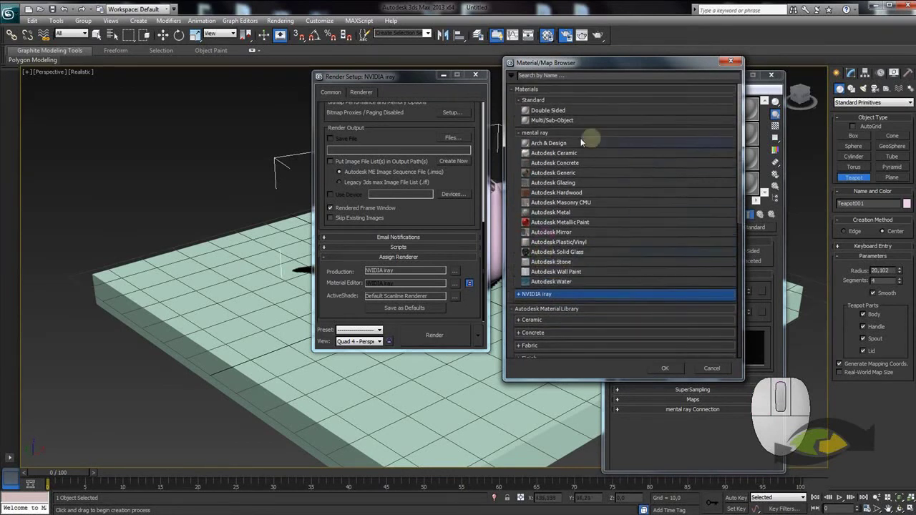
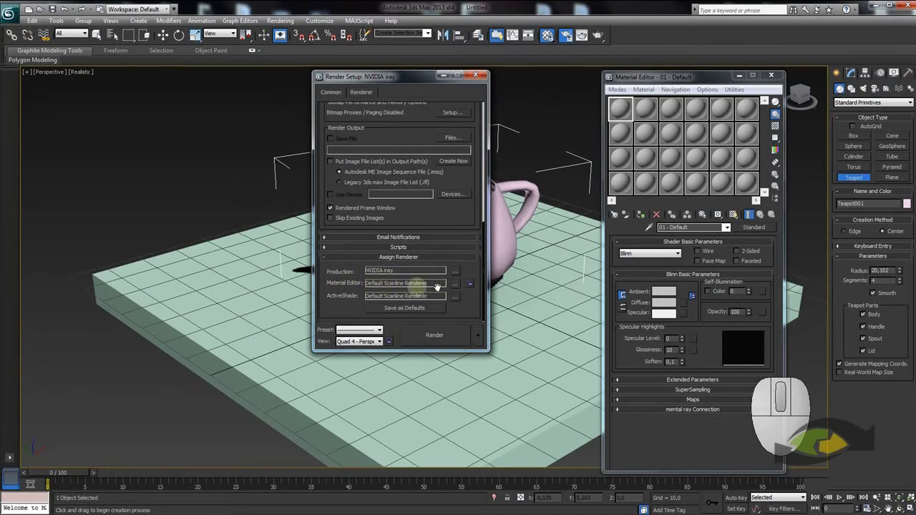
Cancel the Choose Renderer dialog and move Render Setup aside.
click(460, 289)
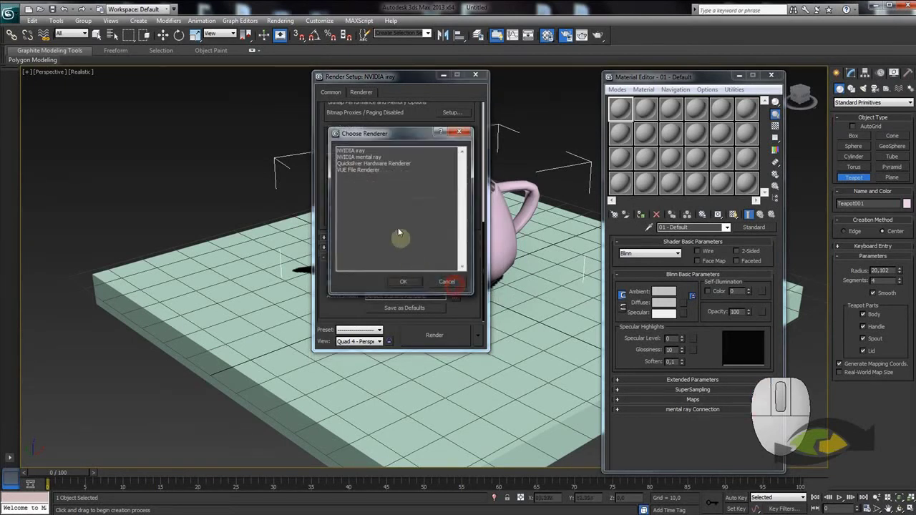
click(366, 162)
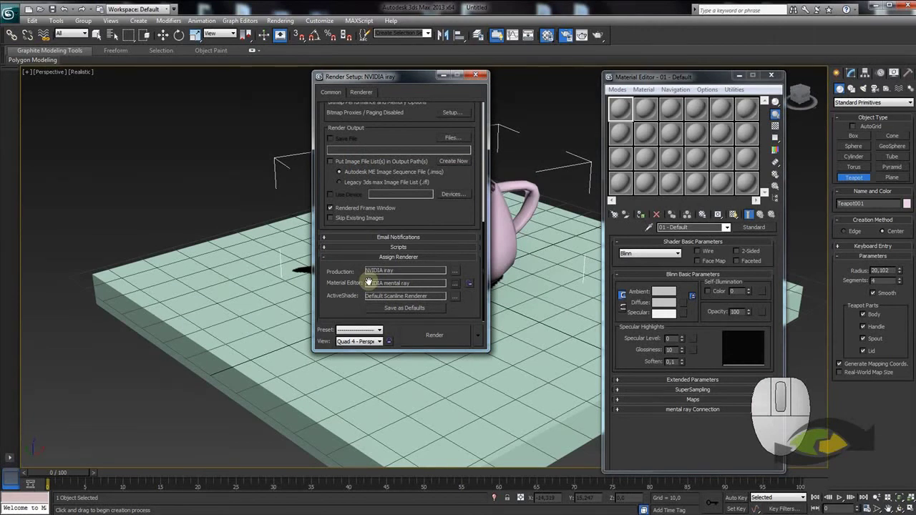
click(359, 81)
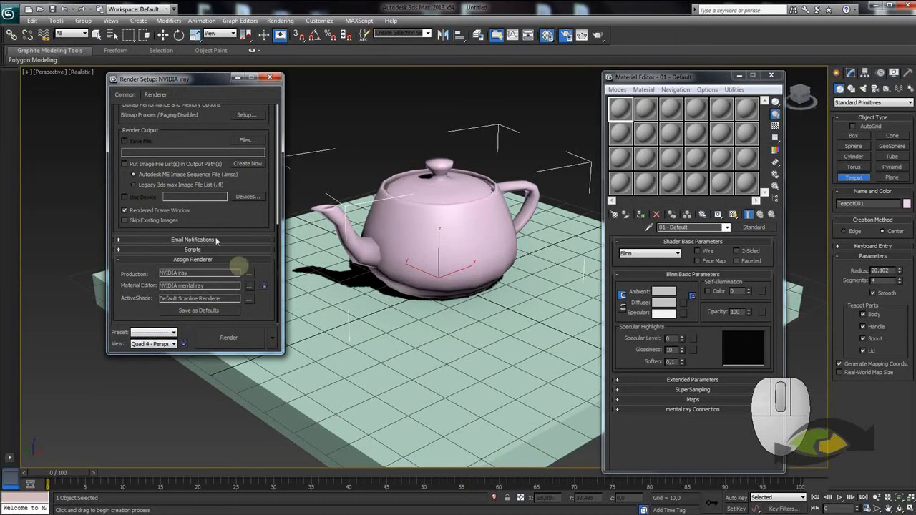
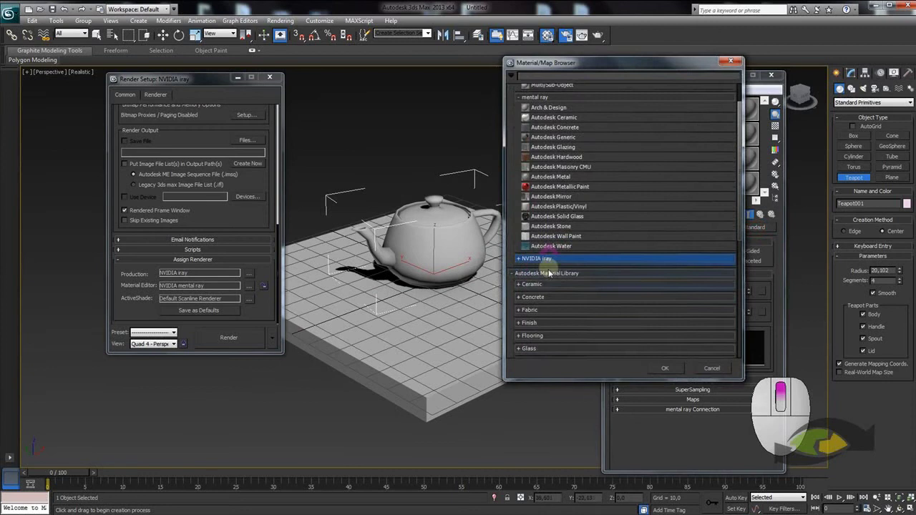
Assign an Arch & Design material with white diffuse colour to the teapot.
click(555, 146)
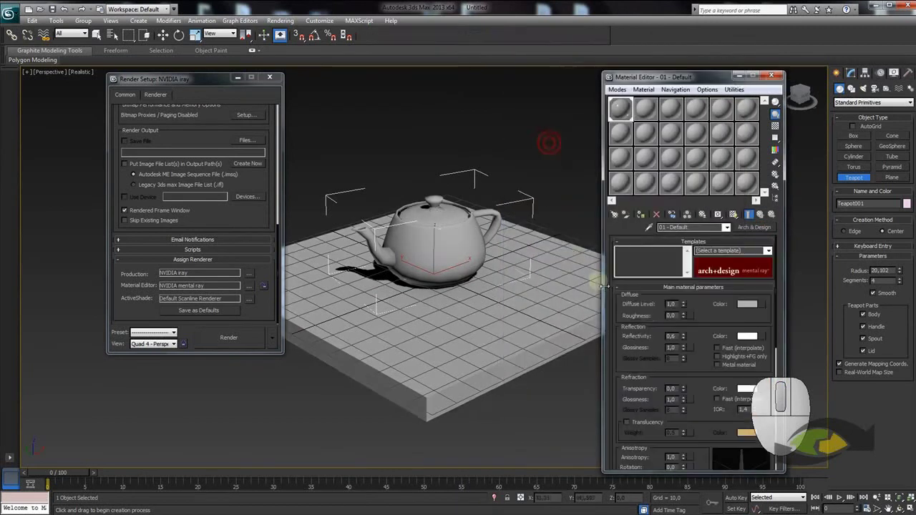
click(712, 317)
click(747, 285)
click(289, 101)
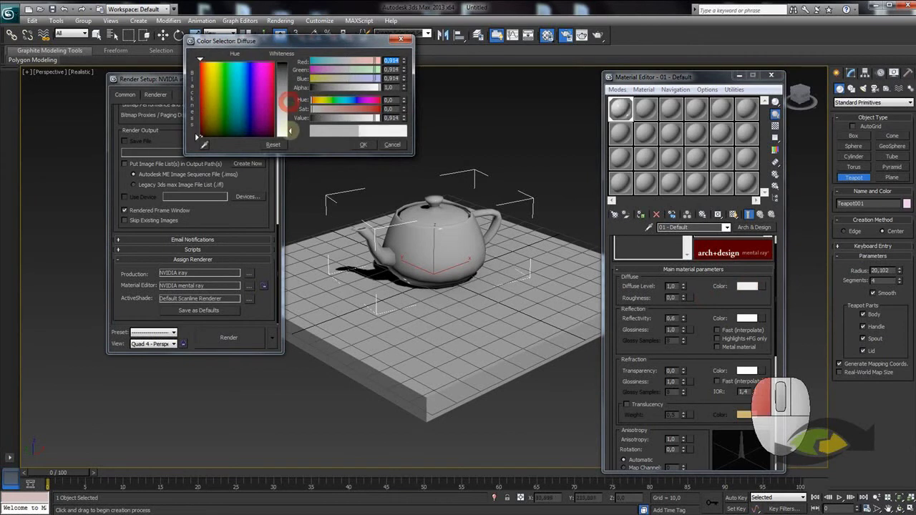
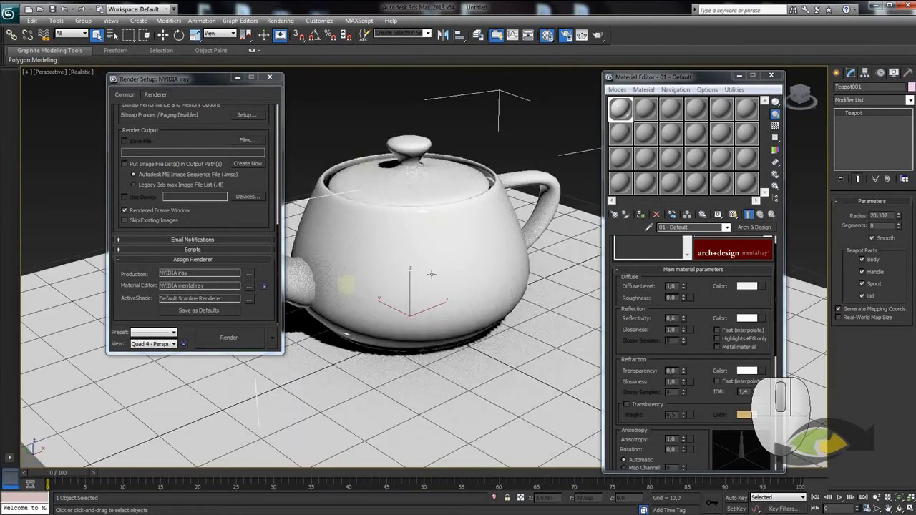
drag(256, 100, 436, 104)
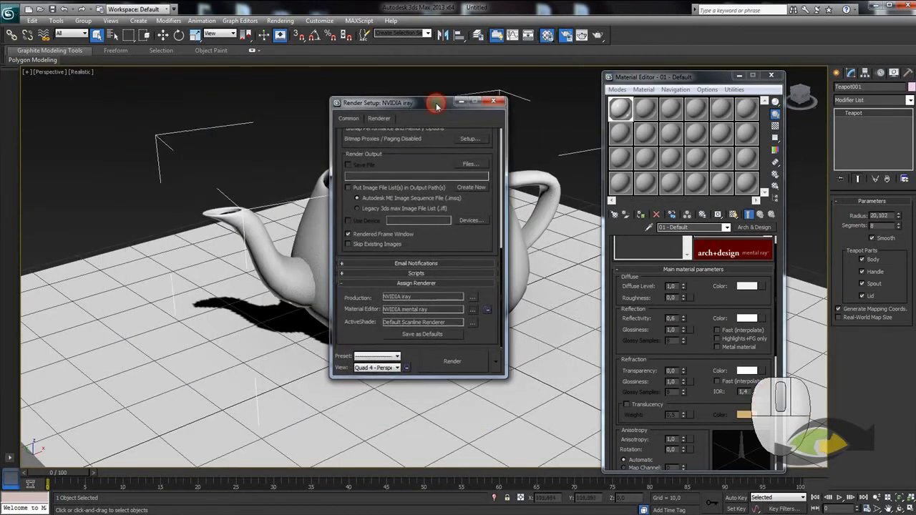
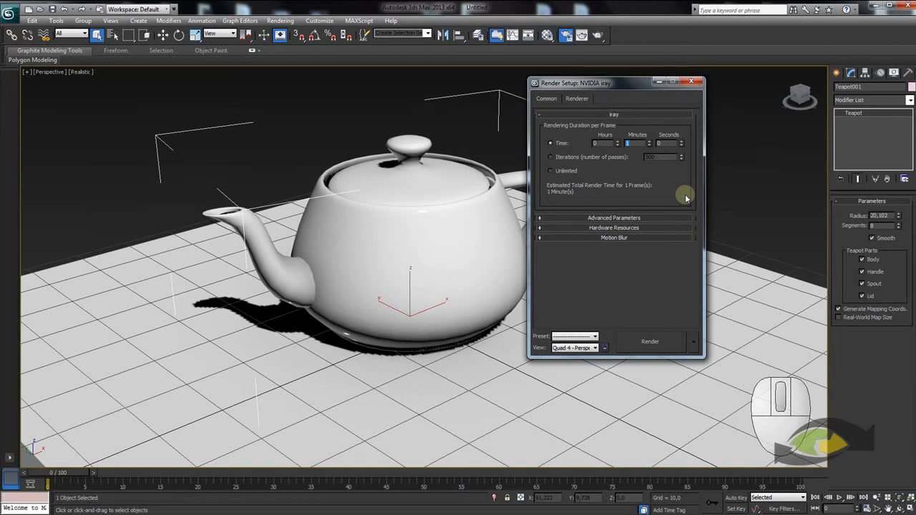
Set iray's render duration to Unlimited.
click(553, 171)
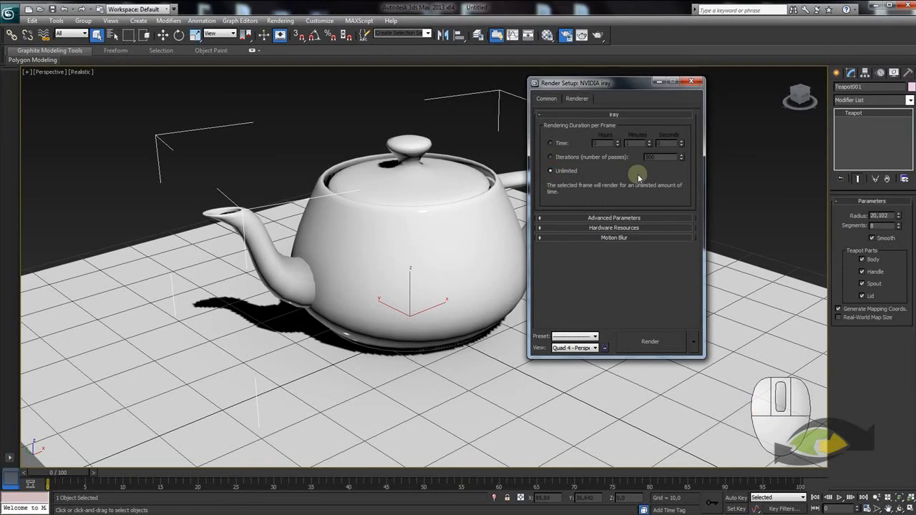
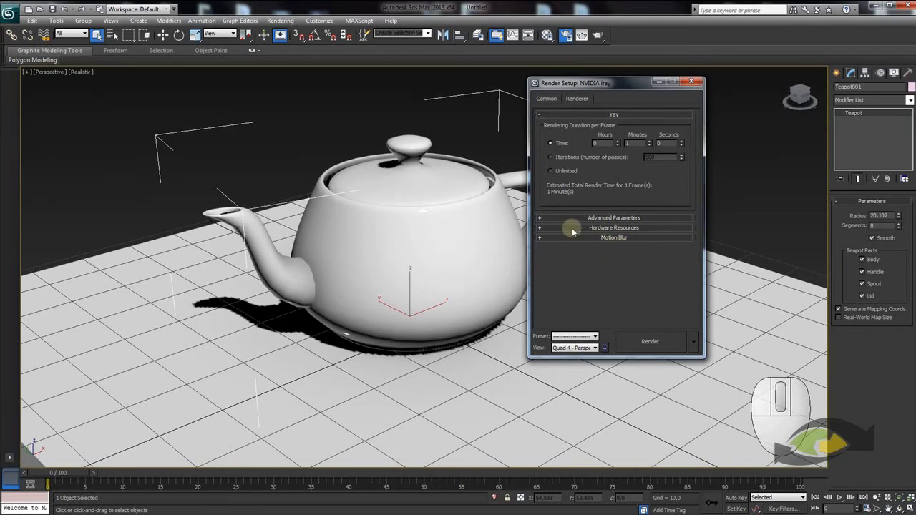
Review the Hardware Resources and Advanced Parameters rollouts, then collapse both.
click(576, 234)
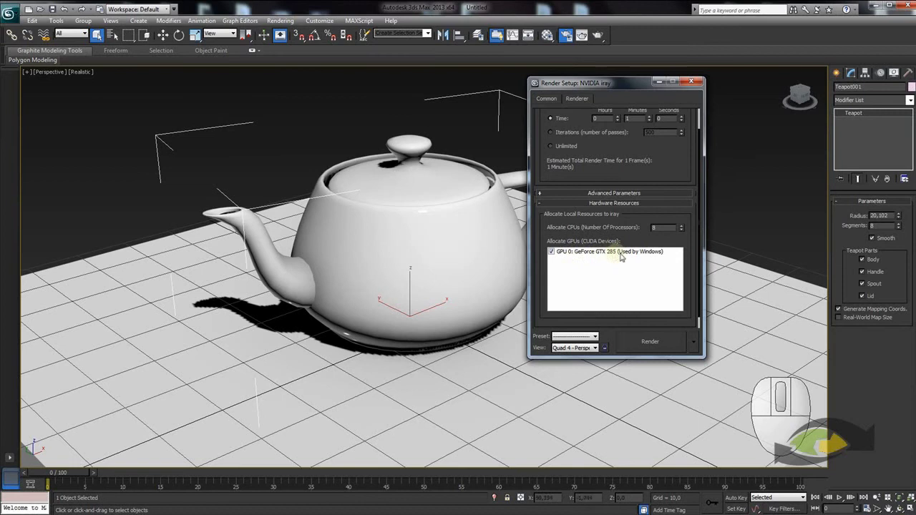
drag(576, 231, 583, 246)
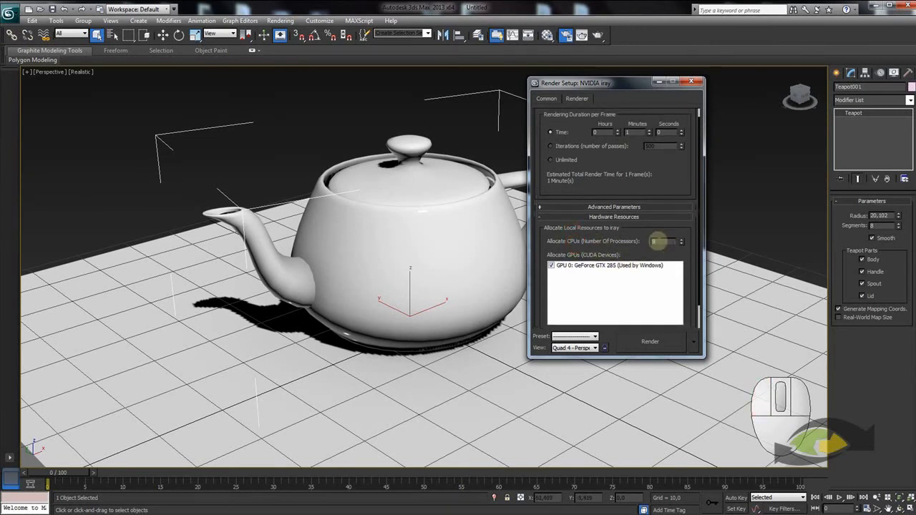
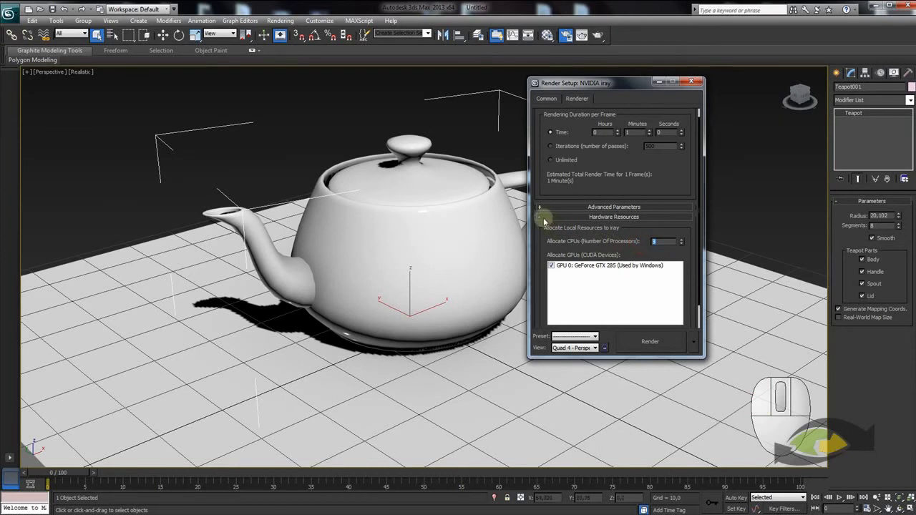
click(548, 223)
click(557, 224)
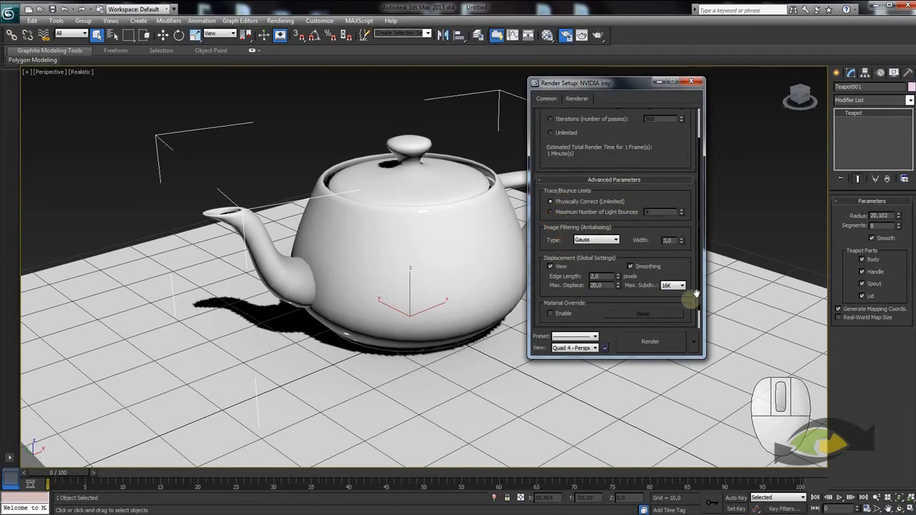
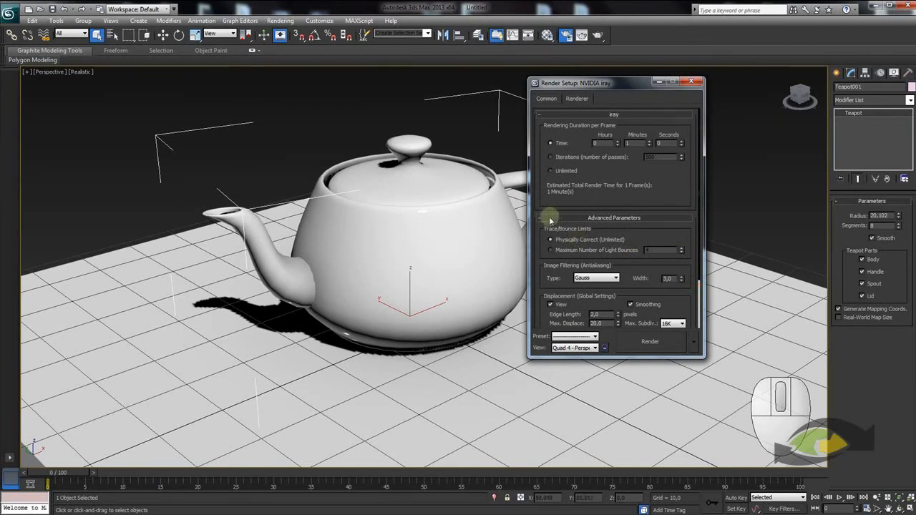
click(549, 222)
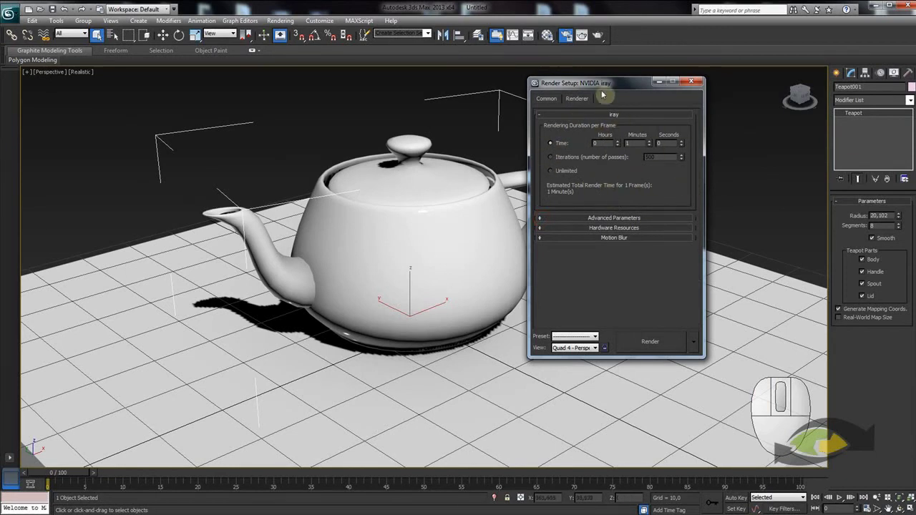
Render the perspective view with iray to produce the white teapot image.
drag(623, 88, 671, 85)
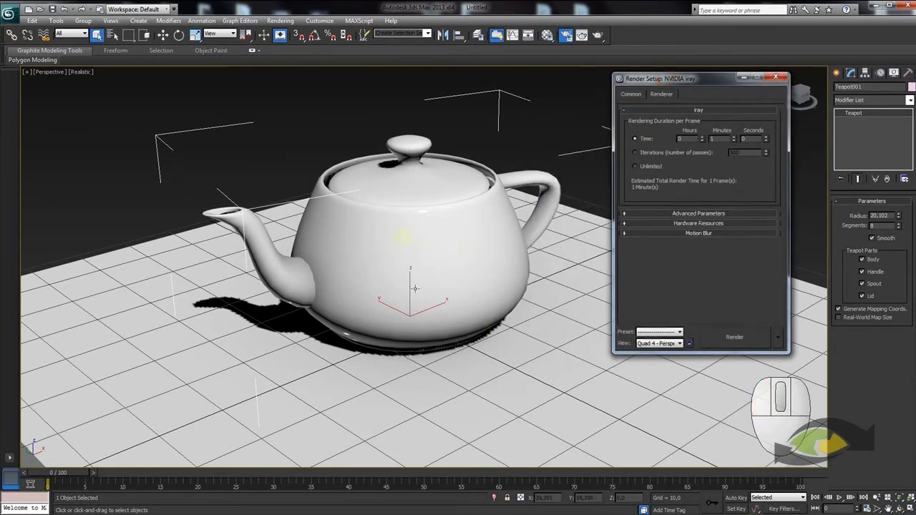
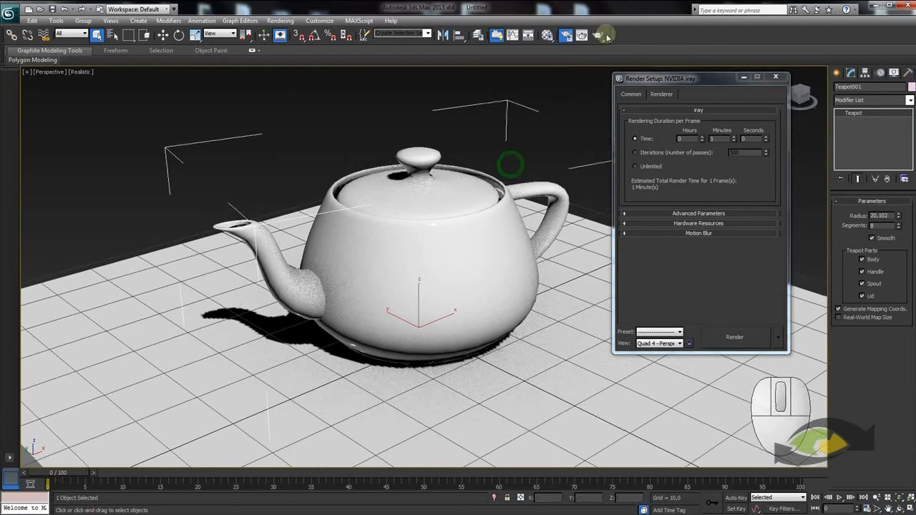
click(597, 34)
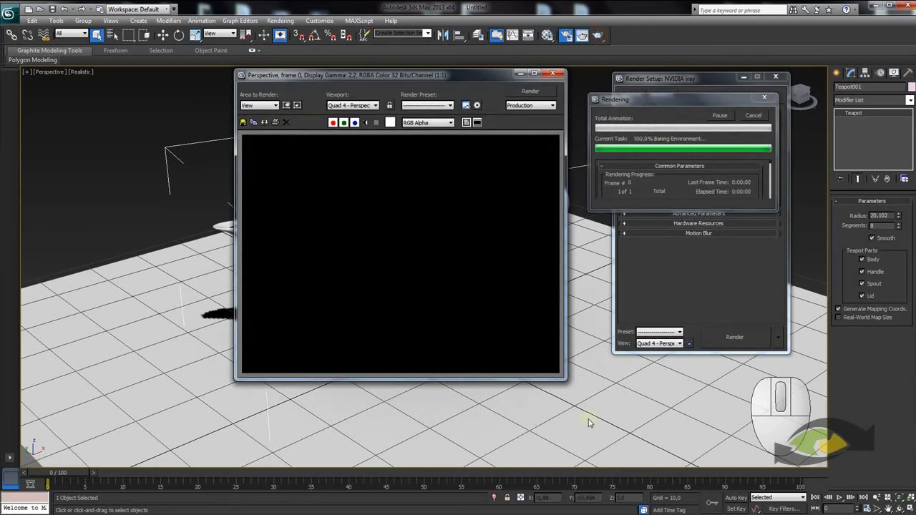
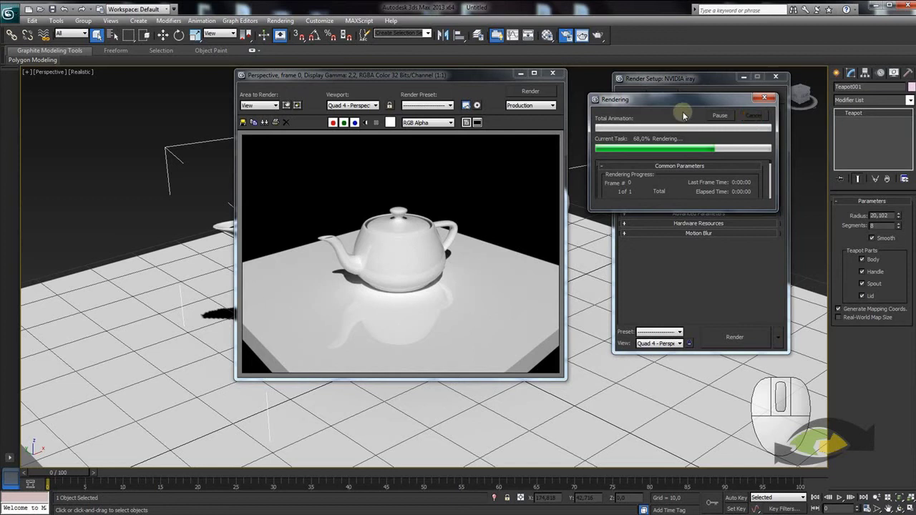
drag(473, 77, 430, 78)
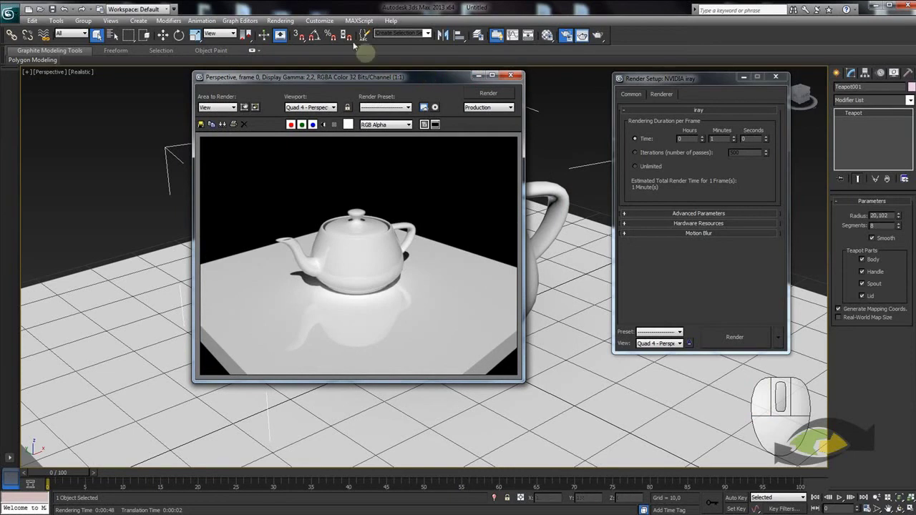
Bring up the Rendering page of the Preference Settings.
click(324, 27)
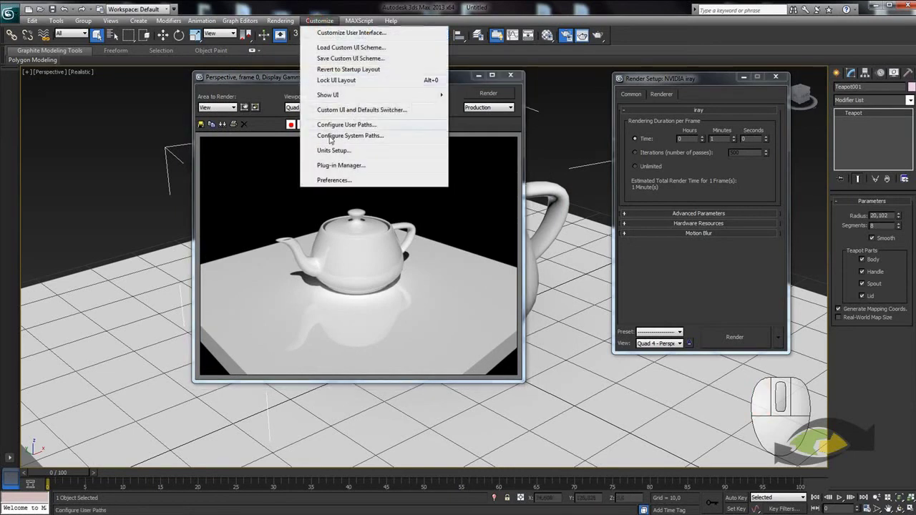
click(345, 183)
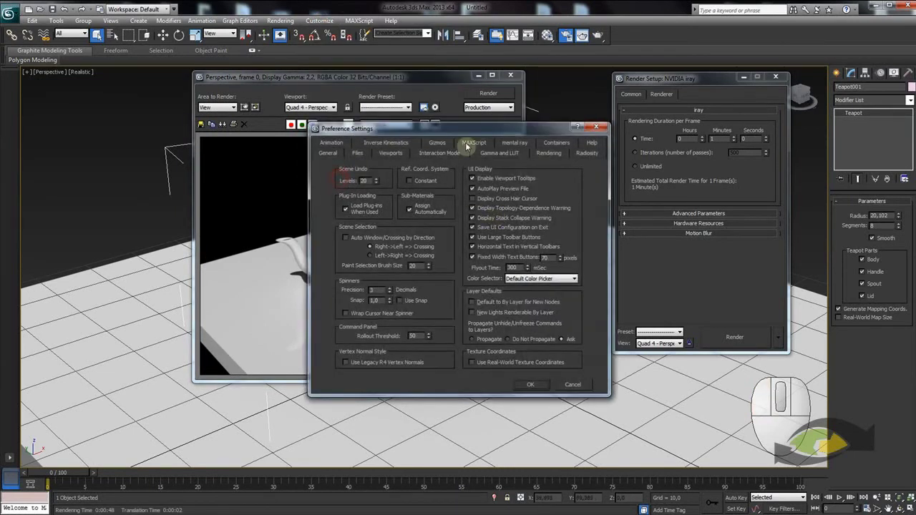
click(549, 155)
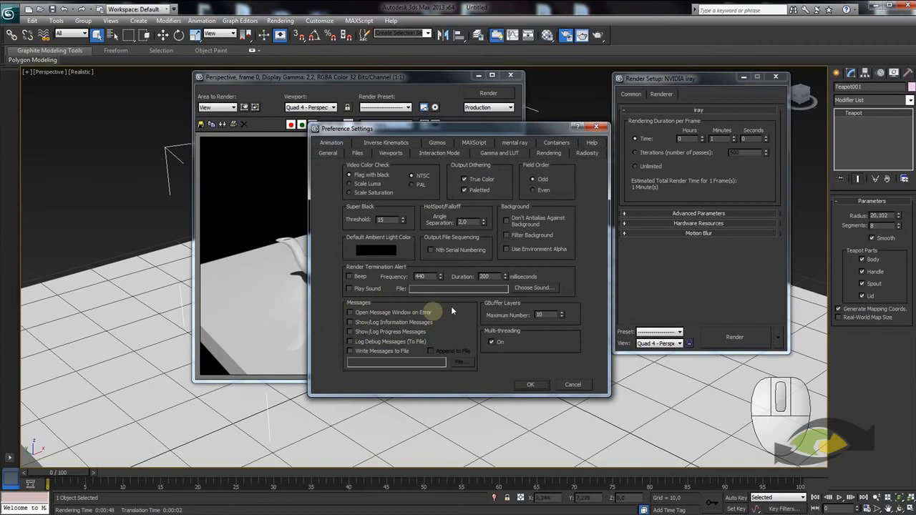
drag(390, 131, 357, 112)
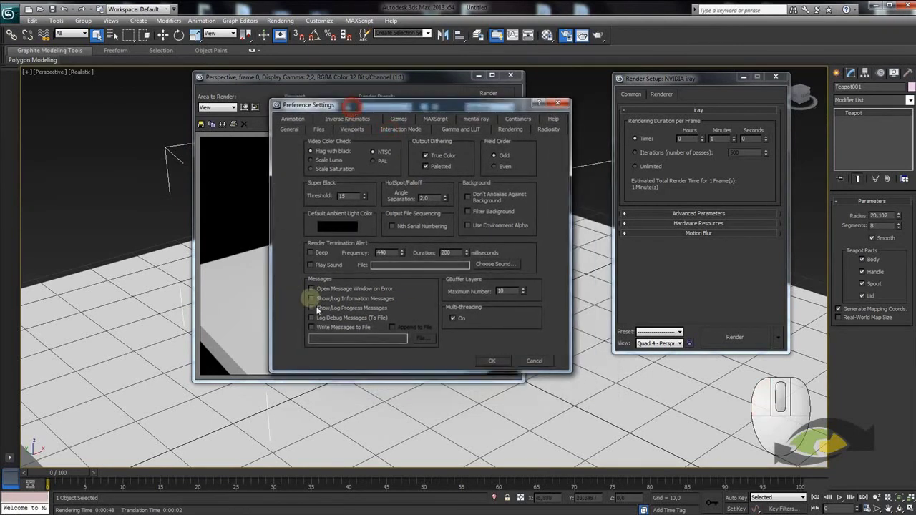
Turn on information and progress render message logging and accept the preferences.
click(317, 294)
click(319, 301)
drag(318, 311, 318, 310)
click(505, 364)
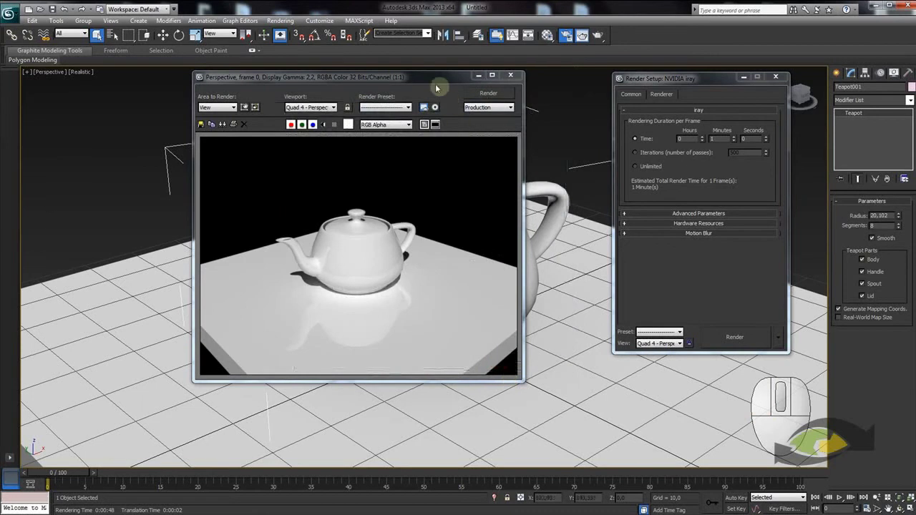
Start another iray render of the teapot and move the progress dialog out of the way.
drag(424, 84, 527, 118)
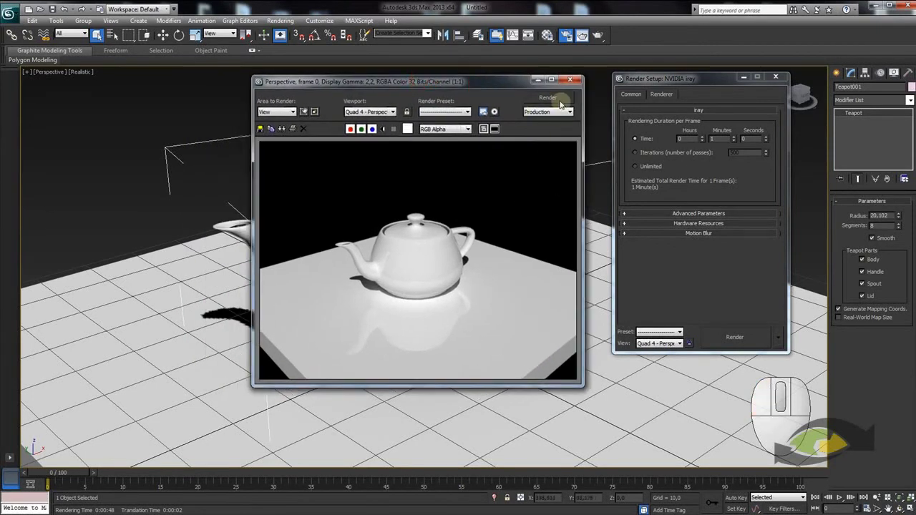
click(558, 102)
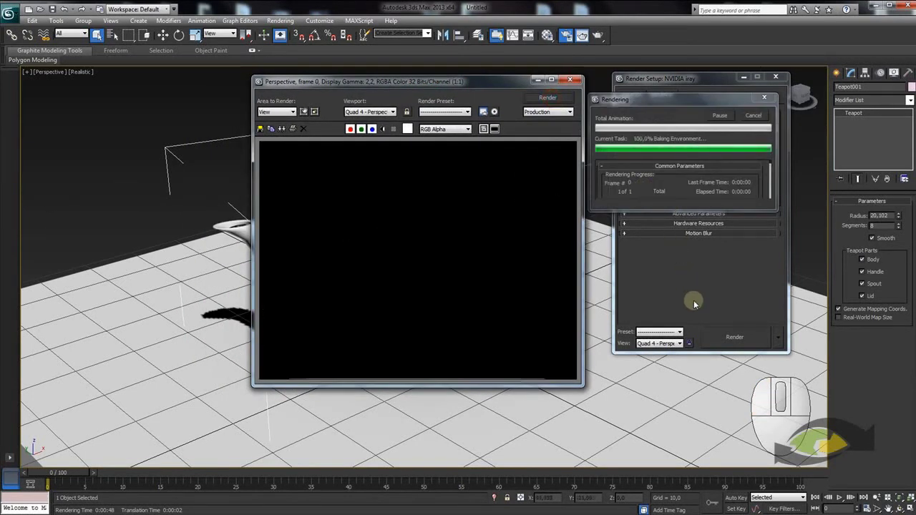
drag(703, 142, 556, 348)
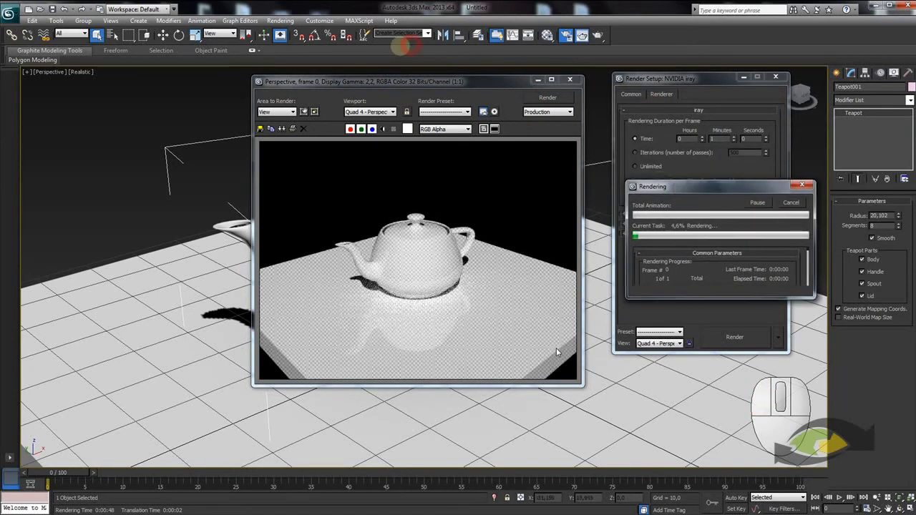
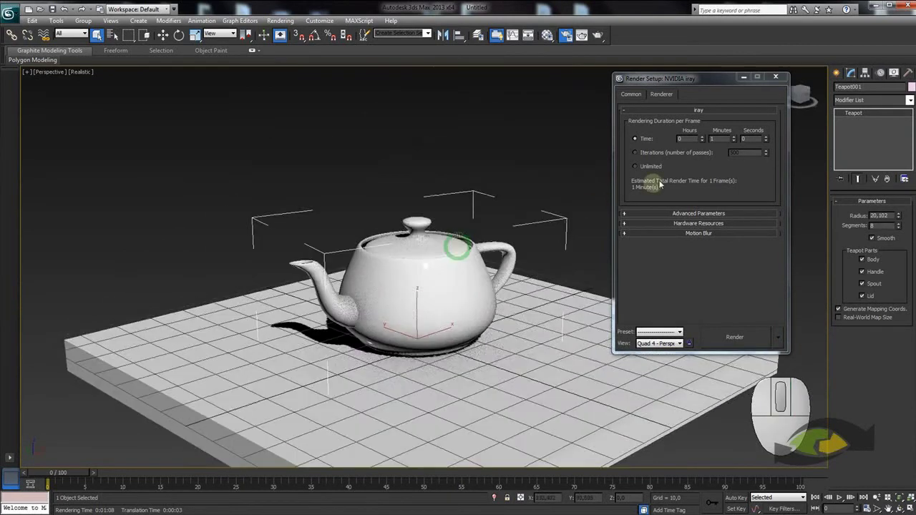
Switch the Create panel to Lights and choose the Standard light types.
drag(702, 98, 224, 111)
middle_click(573, 164)
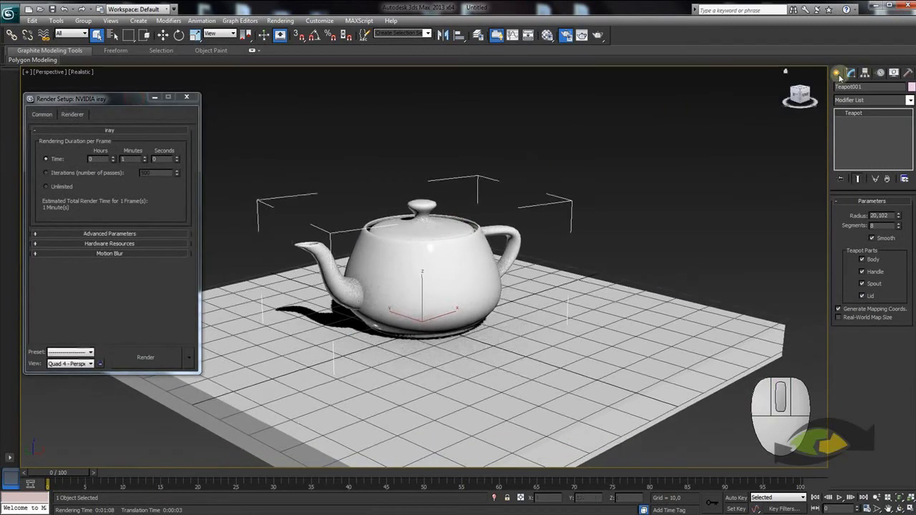
click(841, 76)
click(870, 93)
click(856, 104)
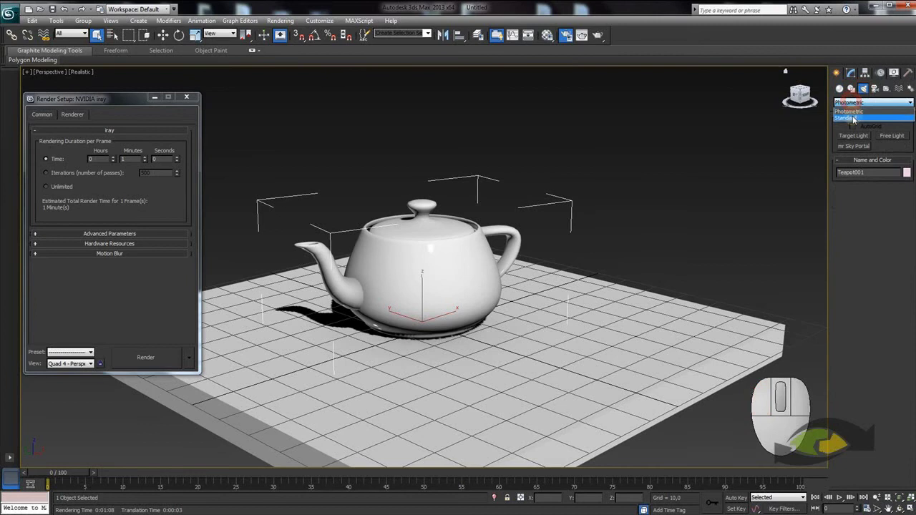
click(857, 121)
middle_click(644, 196)
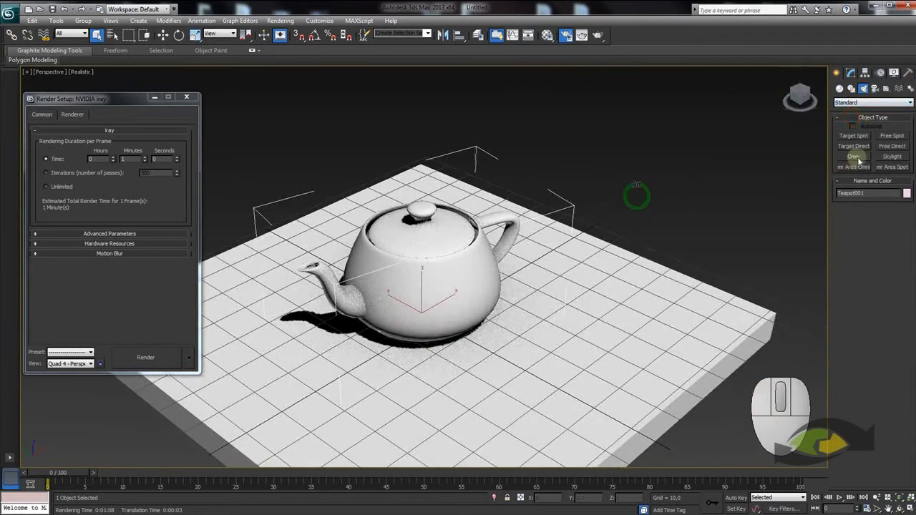
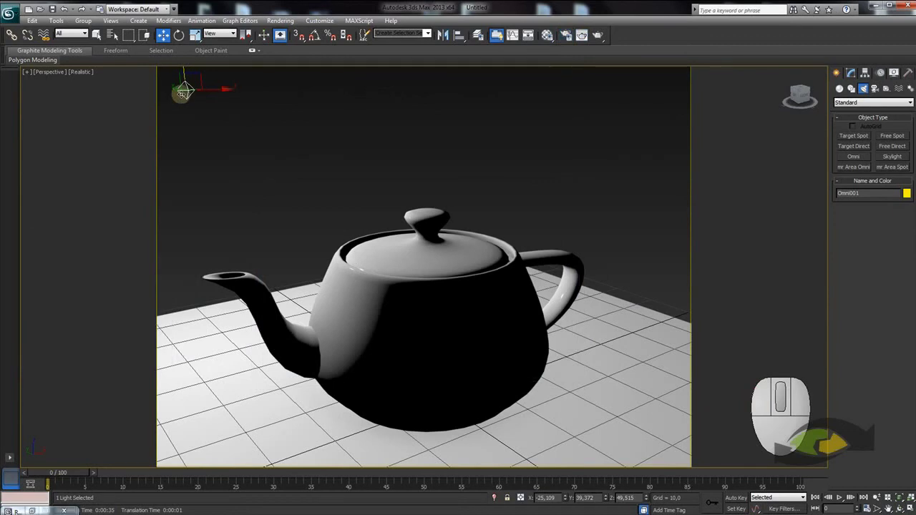
Zoom the view out and switch the light types to Photometric for the mr Sky Portal.
middle_click(613, 197)
scroll(down, 3)
scroll(up, 3)
middle_click(558, 244)
scroll(down, 3)
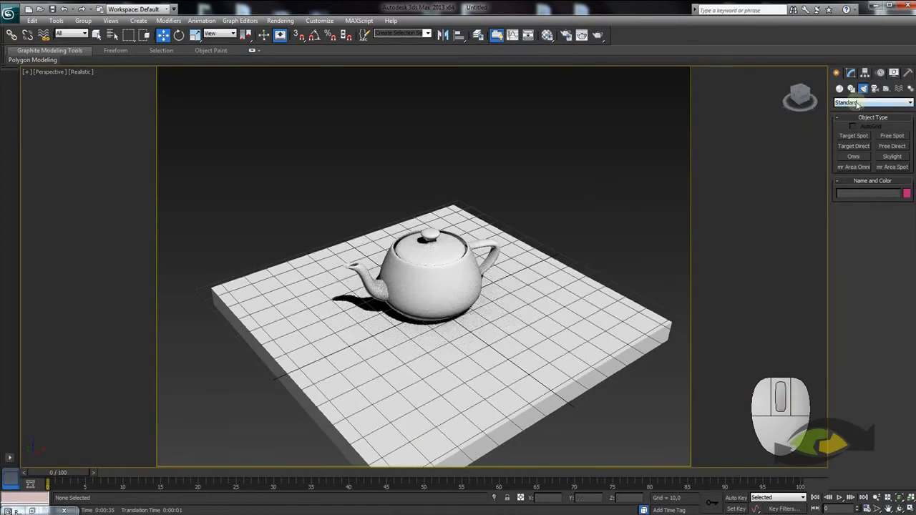
click(855, 101)
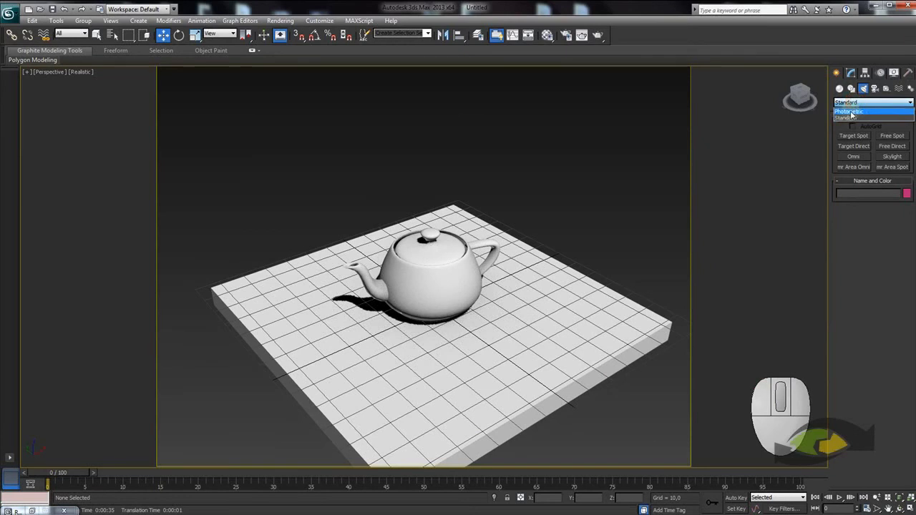
click(856, 111)
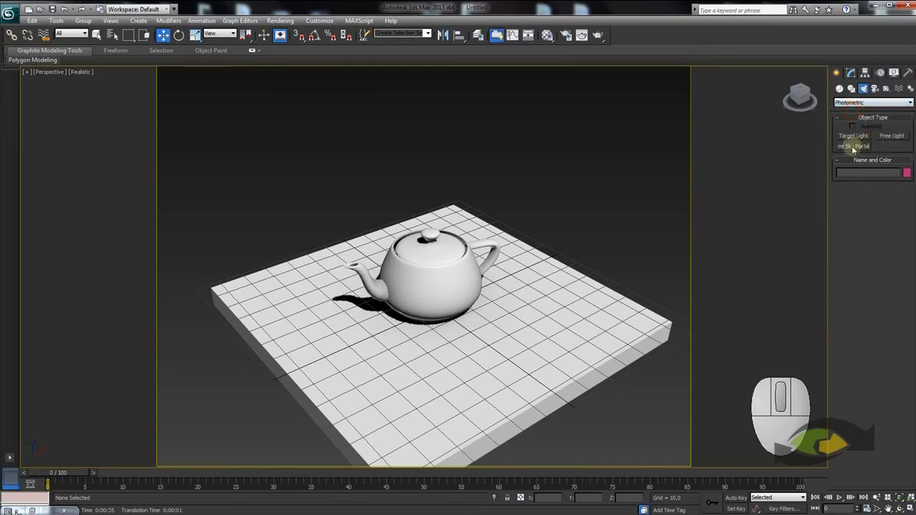
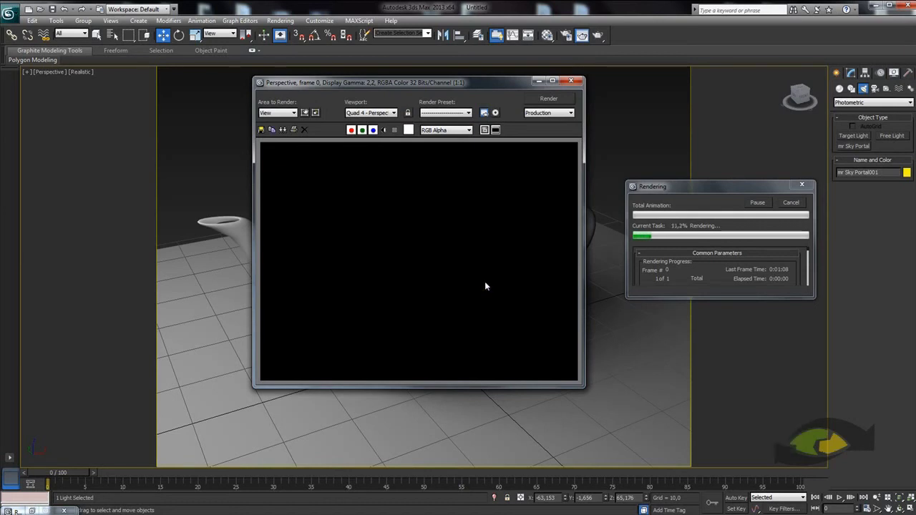
Run a test render of the sky-portal-lit teapot and close the rendered image.
click(387, 128)
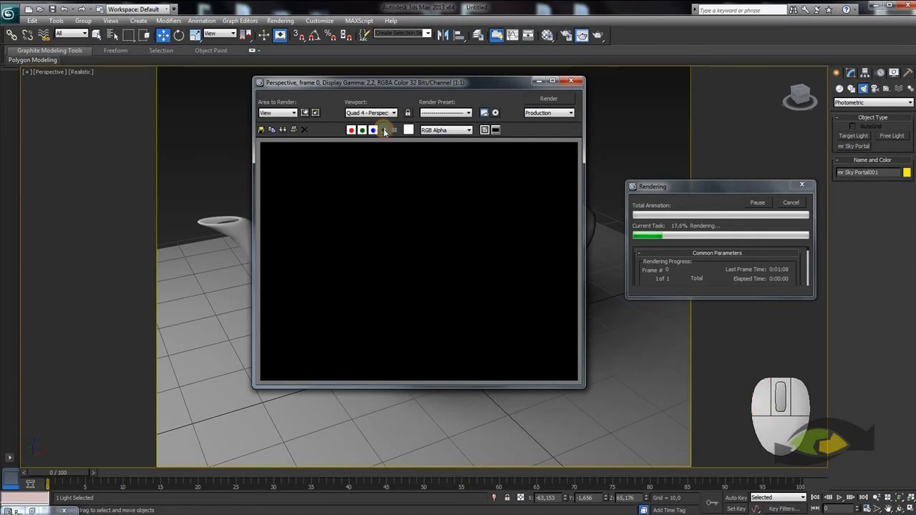
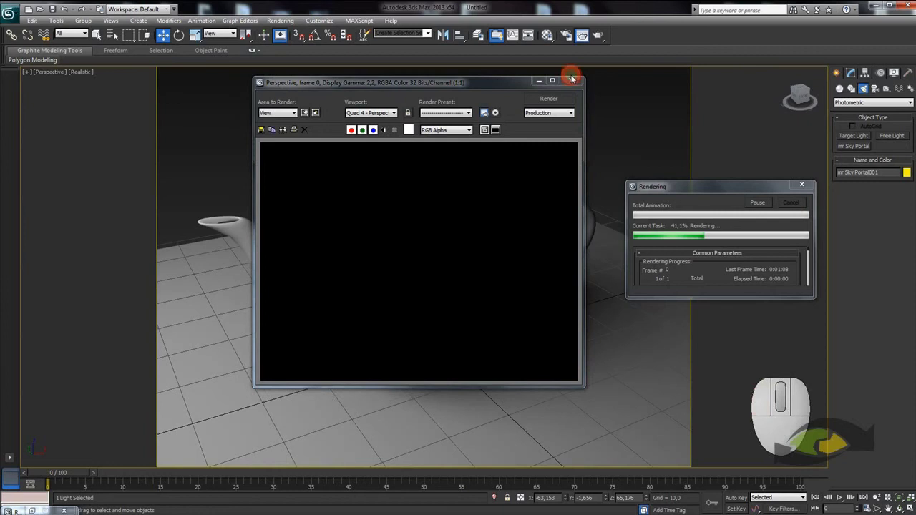
drag(569, 78, 568, 79)
Select mr Sky Portal001 and enable Flip Light Flux Direction in its Modify parameters.
middle_click(483, 113)
scroll(down, 3)
click(357, 193)
middle_click(404, 205)
scroll(up, 3)
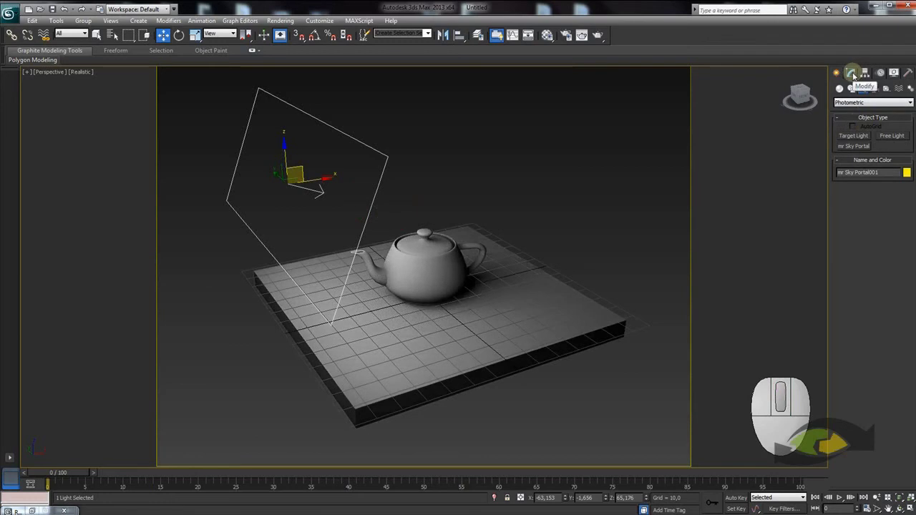
click(854, 71)
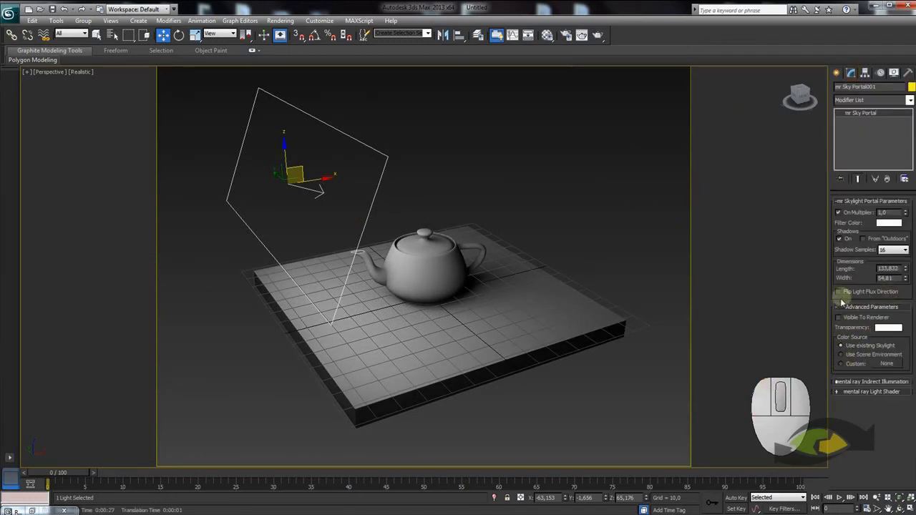
click(844, 299)
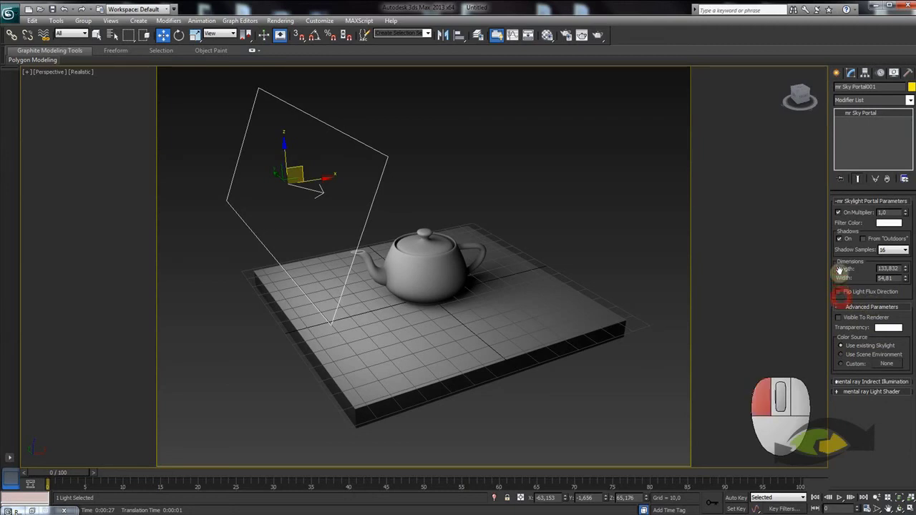
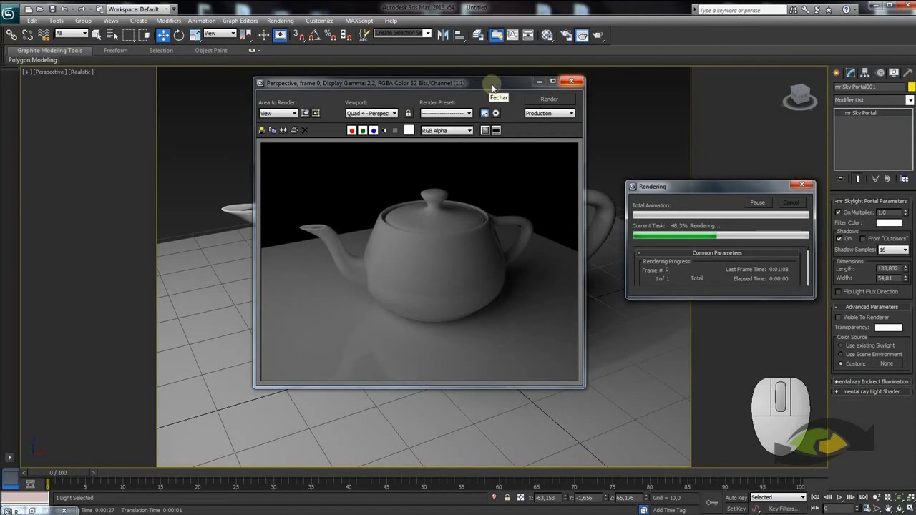
Cancel the running render and close the Rendered Frame Window and progress dialog.
click(295, 130)
click(391, 146)
click(454, 106)
click(434, 73)
click(498, 76)
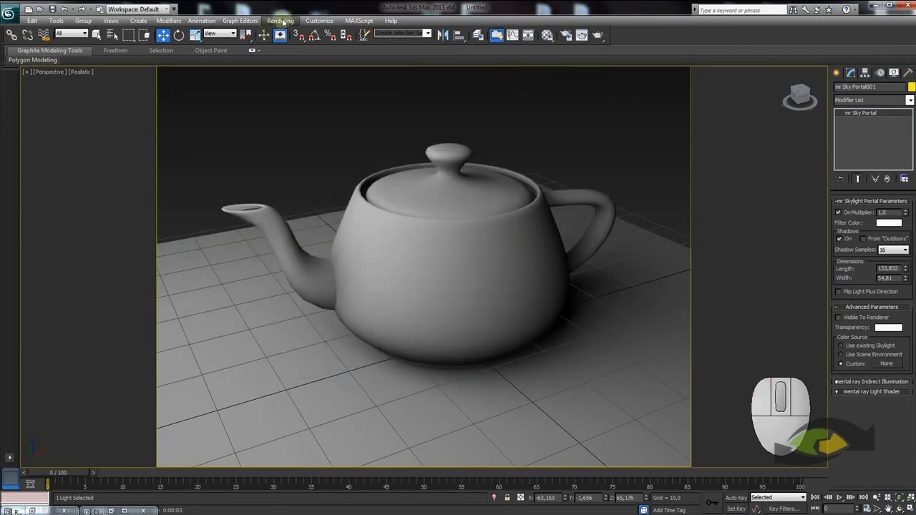
Bring up Environment and Effects via Rendering > Exposure Control and start picking an environment map.
click(288, 23)
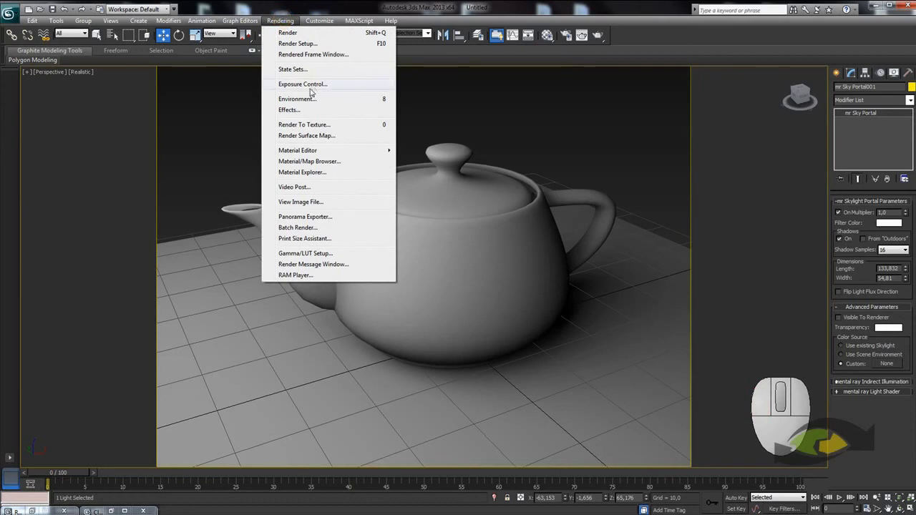
click(327, 102)
drag(309, 67, 216, 58)
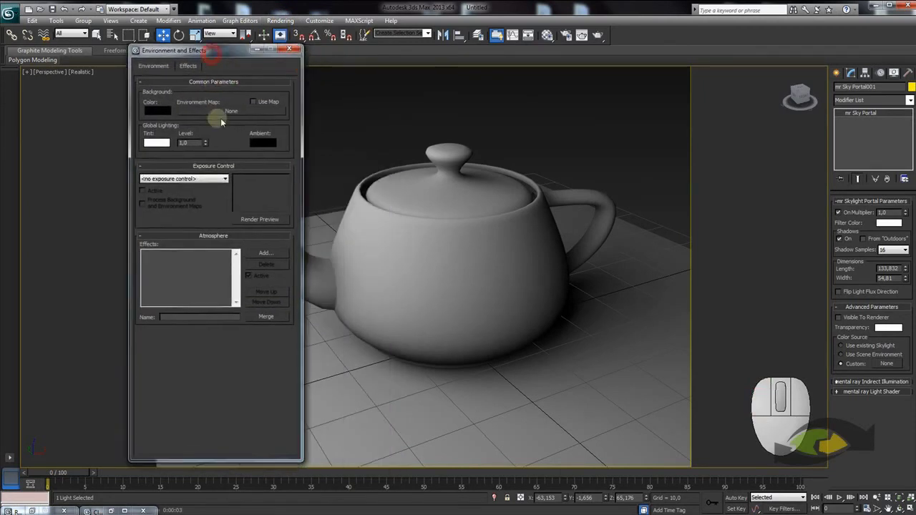
click(233, 114)
click(544, 114)
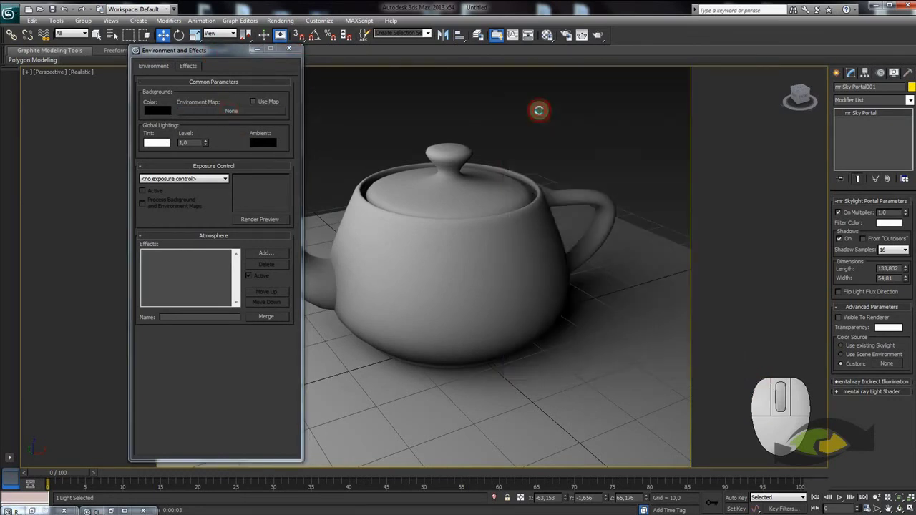
Load 14pm.hdr as a Bitmap environment map and accept its HDRI load settings.
click(189, 12)
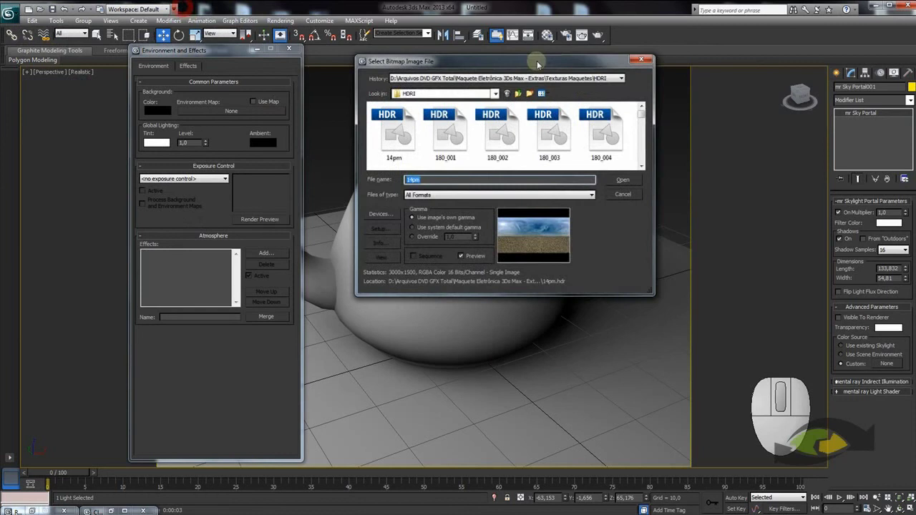
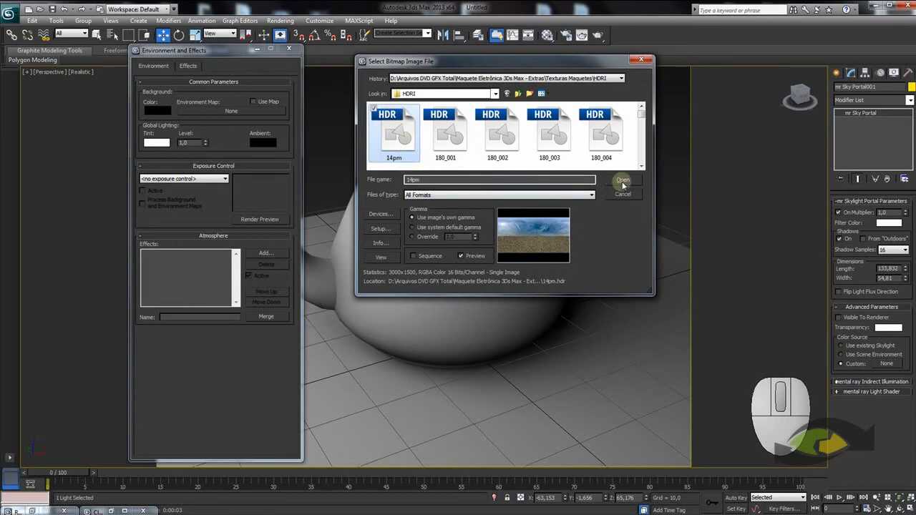
click(623, 179)
drag(444, 77, 481, 74)
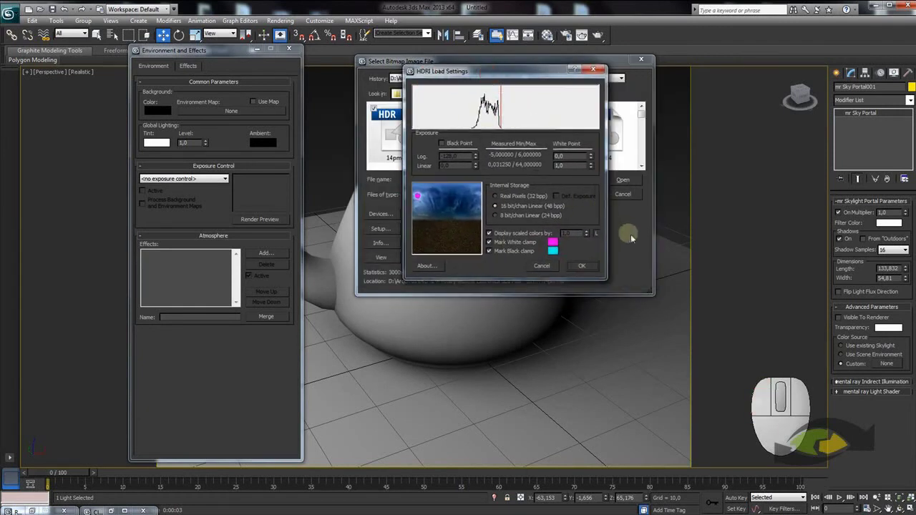
click(586, 270)
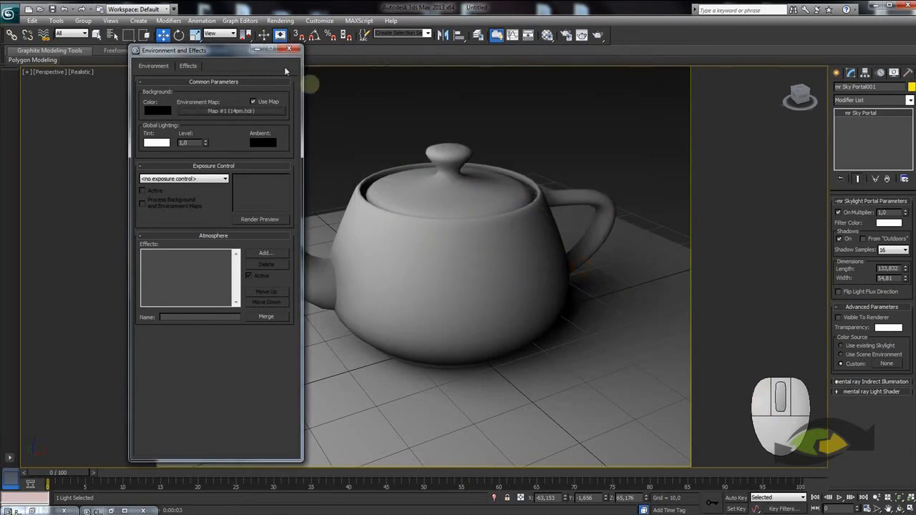
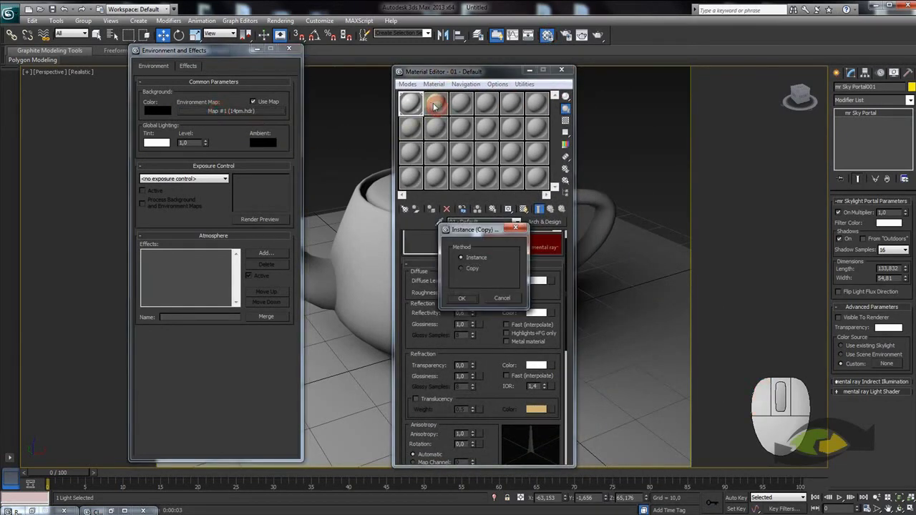
Instance the environment map into a Material Editor slot and preview the HDRI image.
drag(474, 232, 363, 109)
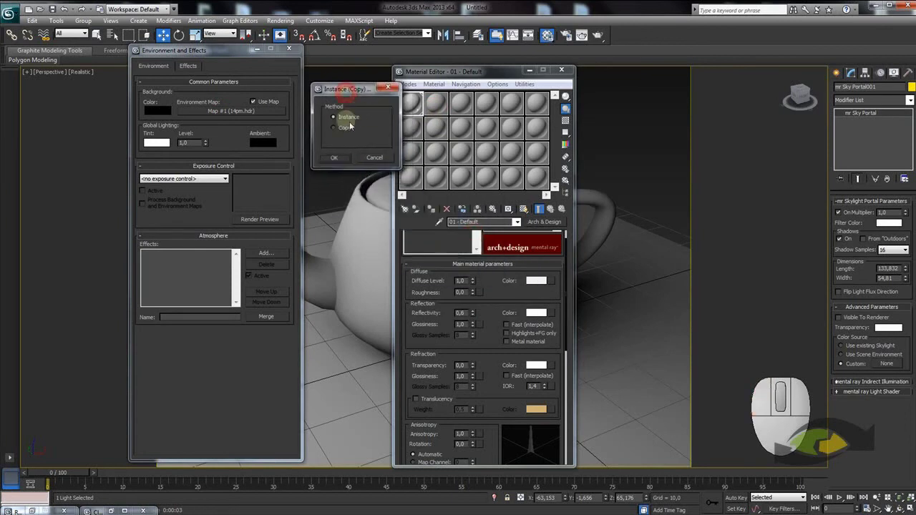
drag(339, 162, 341, 167)
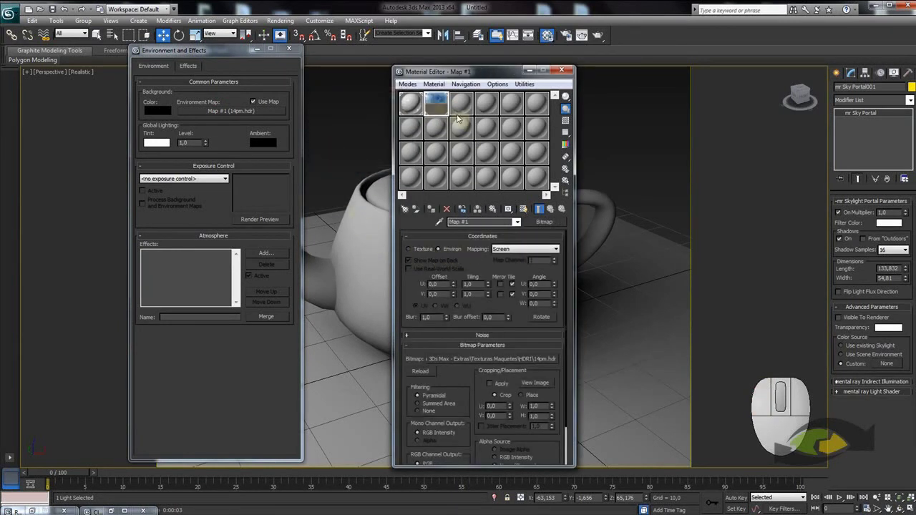
click(435, 103)
drag(255, 132, 712, 91)
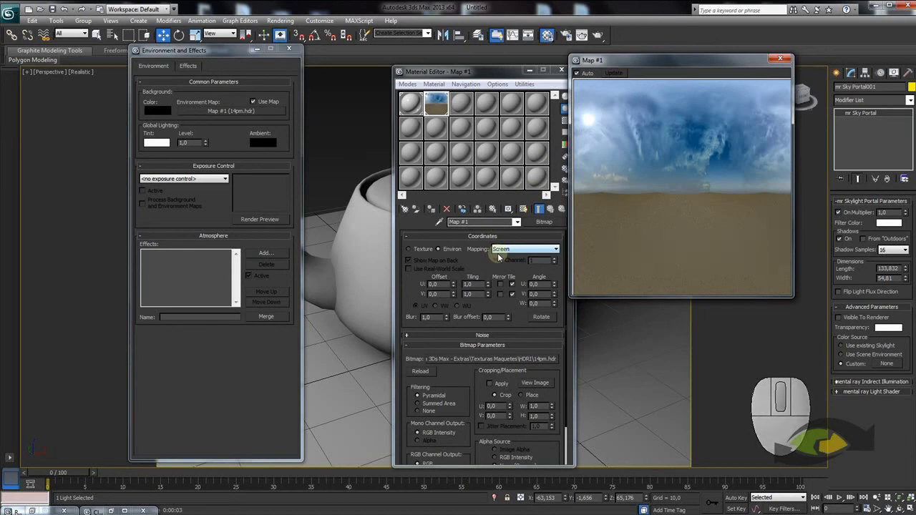
Set the map's Mapping to Spherical Environment.
click(510, 250)
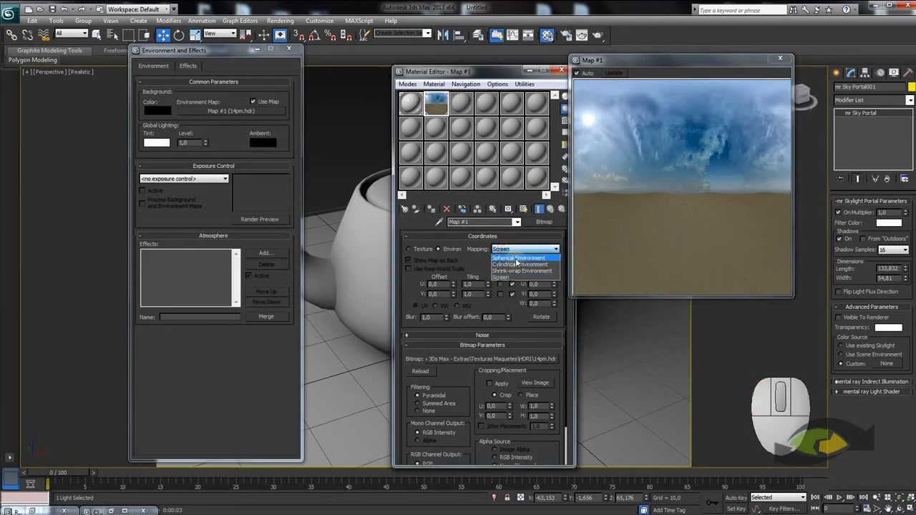
click(519, 258)
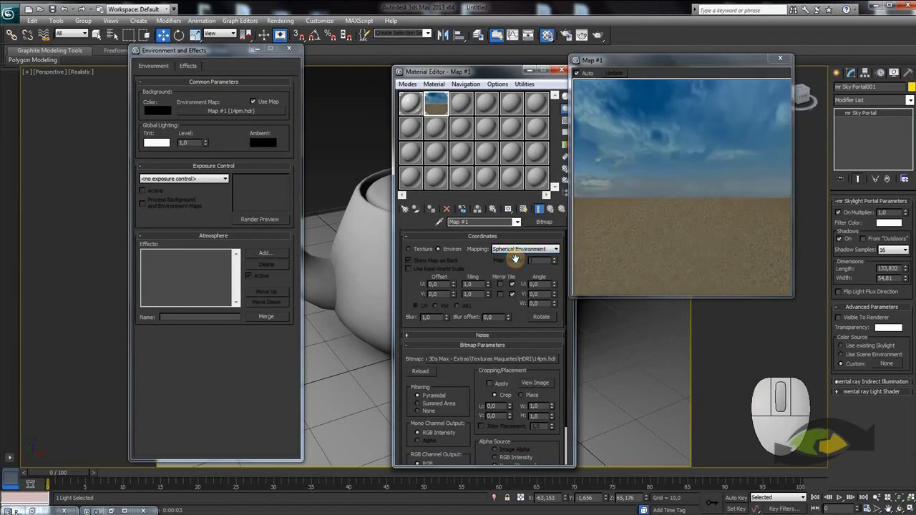
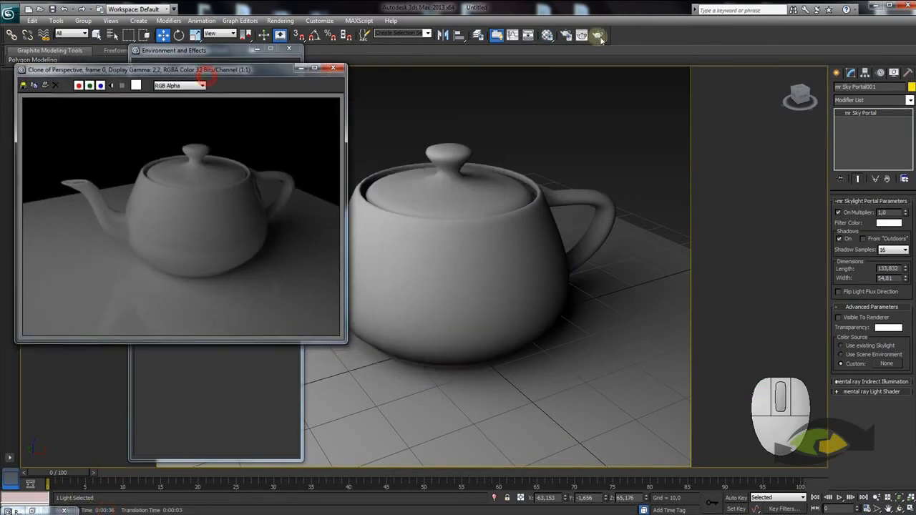
Start an iray production render of the Perspective view and reposition the frame window.
drag(603, 39, 597, 35)
drag(372, 77, 509, 42)
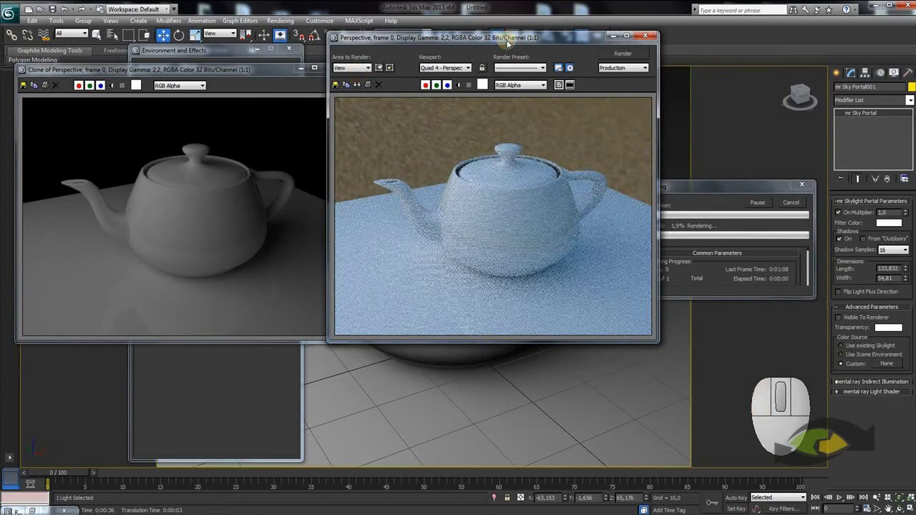
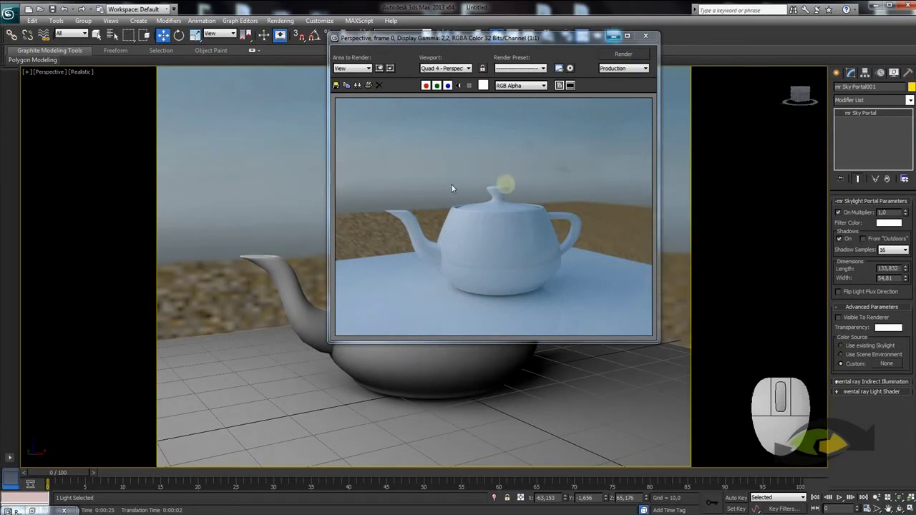
Bring back the HDRI Map #1 settings with its preview arranged beside the Material Editor.
click(650, 44)
click(550, 36)
click(437, 107)
drag(601, 35, 378, 62)
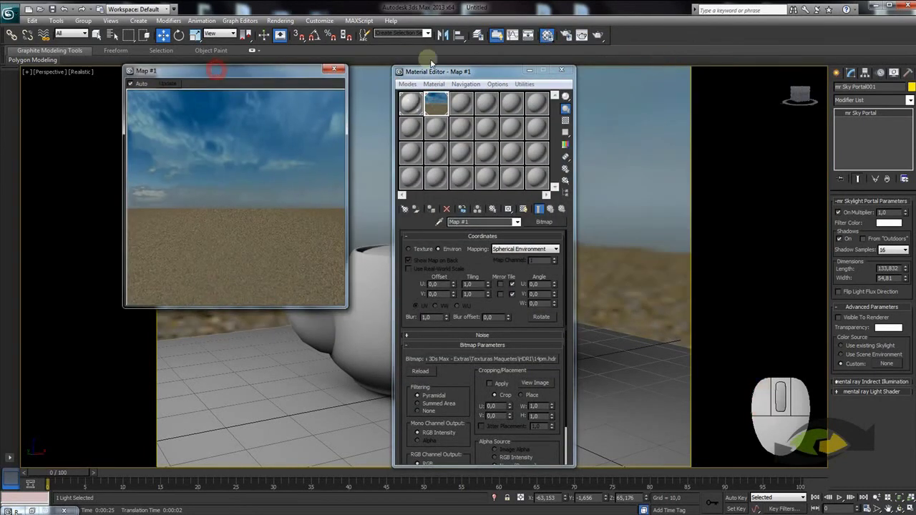
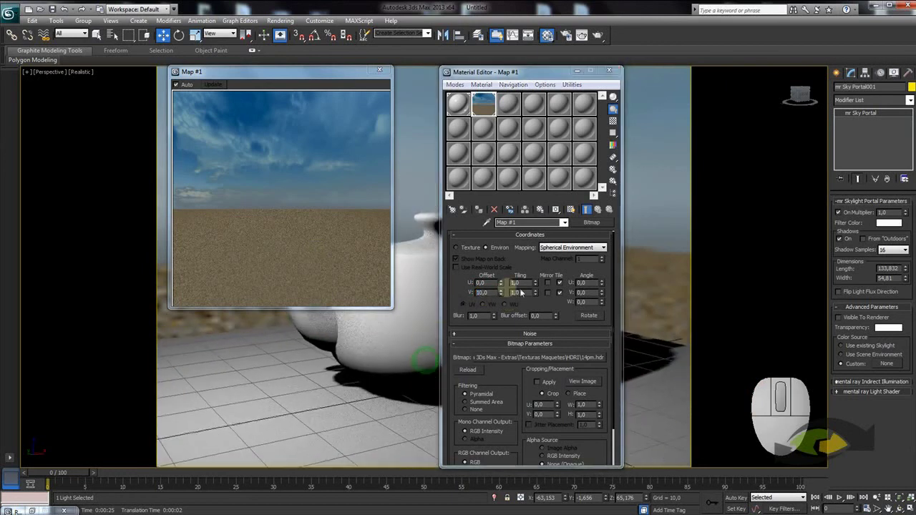
Nudge the map's U and V Offset spinners to rotate the sky and lower the horizon.
right_click(506, 296)
click(505, 286)
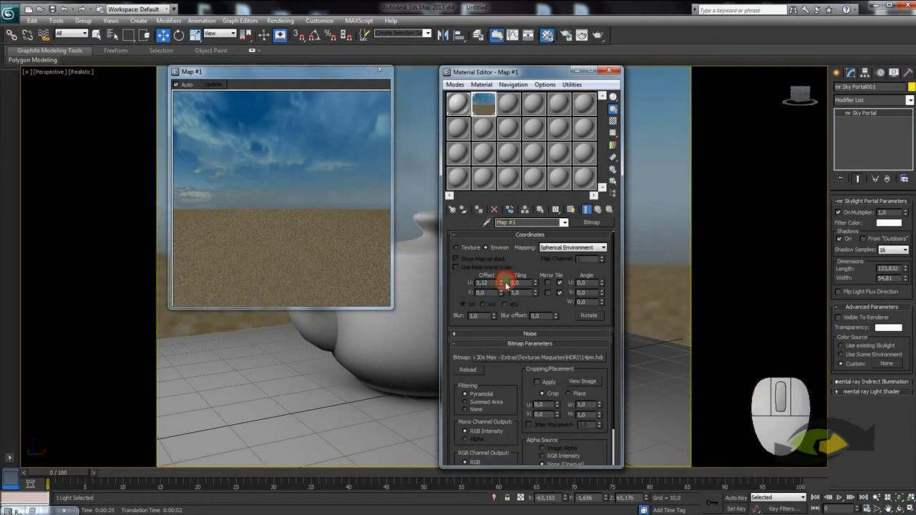
click(504, 281)
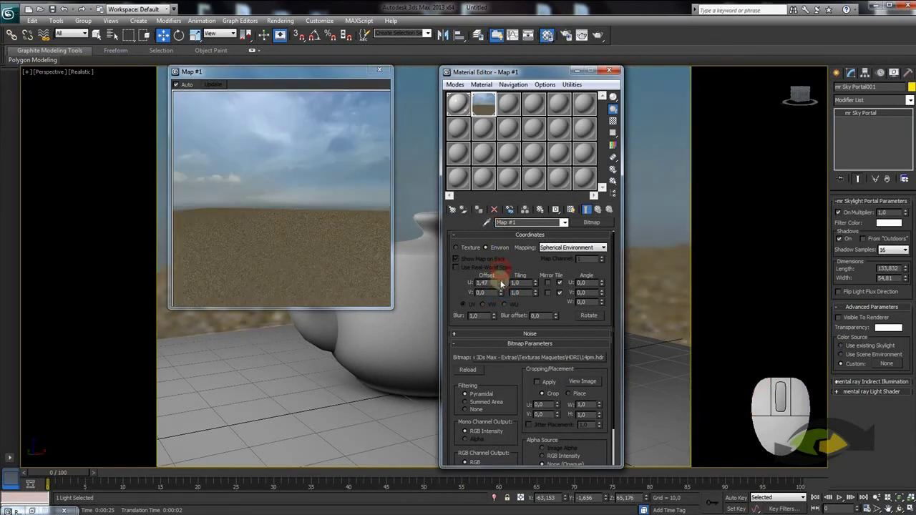
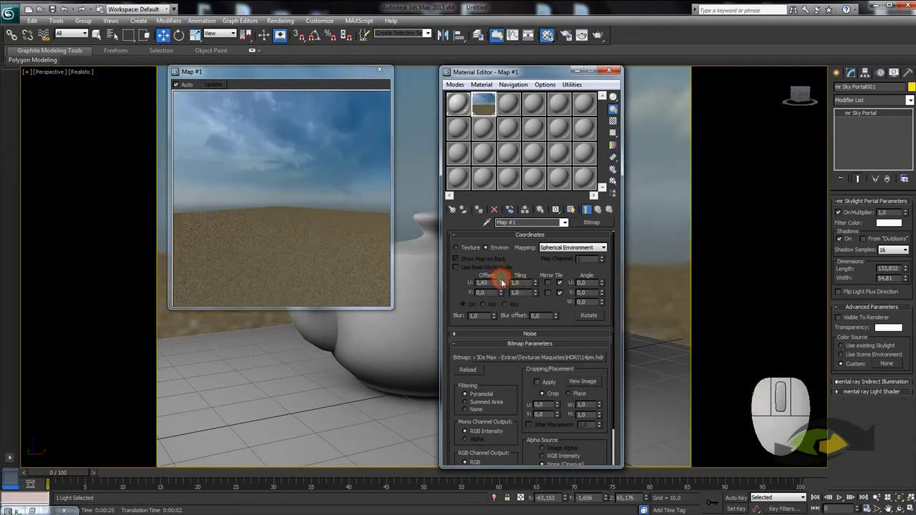
click(506, 297)
click(508, 296)
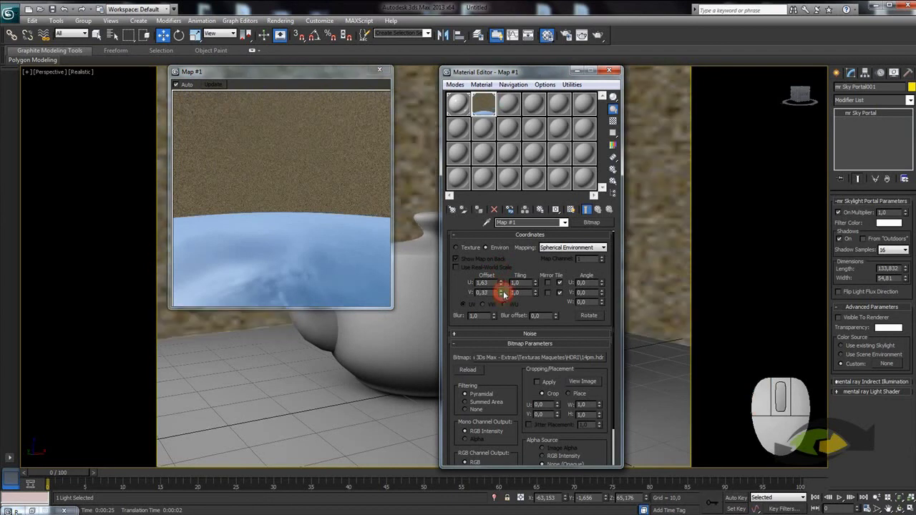
click(507, 297)
click(506, 300)
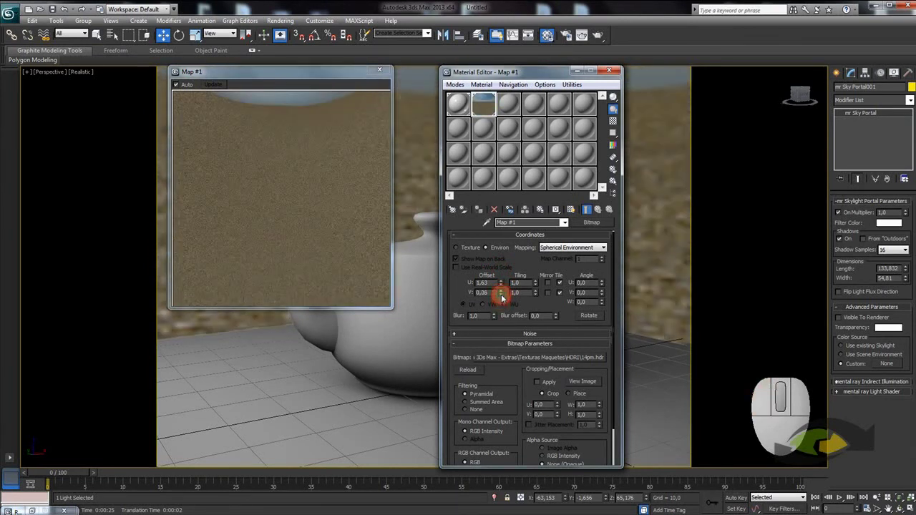
click(506, 299)
click(506, 304)
click(507, 297)
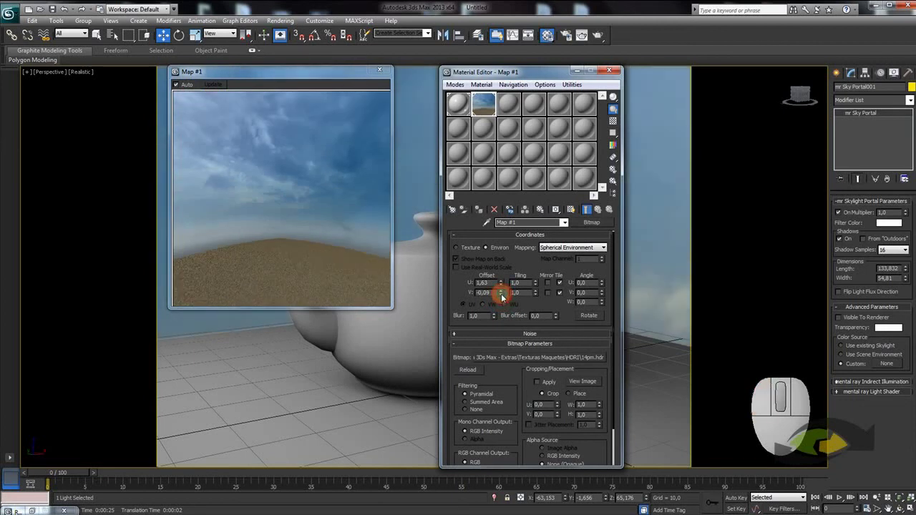
click(507, 298)
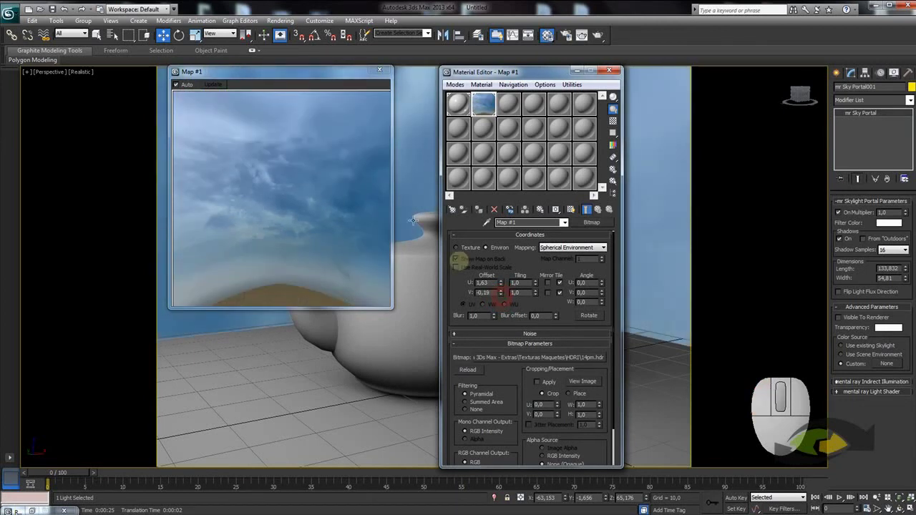
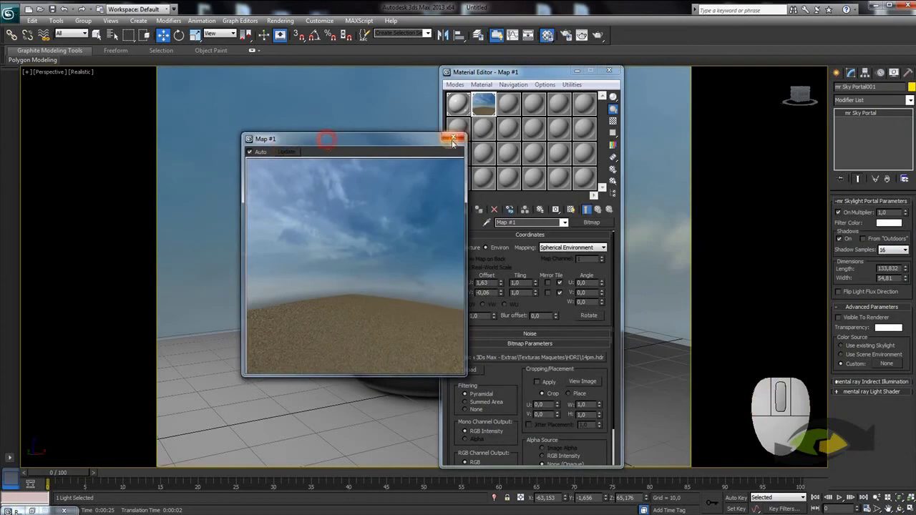
Brighten the map with Output Amount 3.0 and reset the horizontal offset to 0.
drag(324, 130, 304, 90)
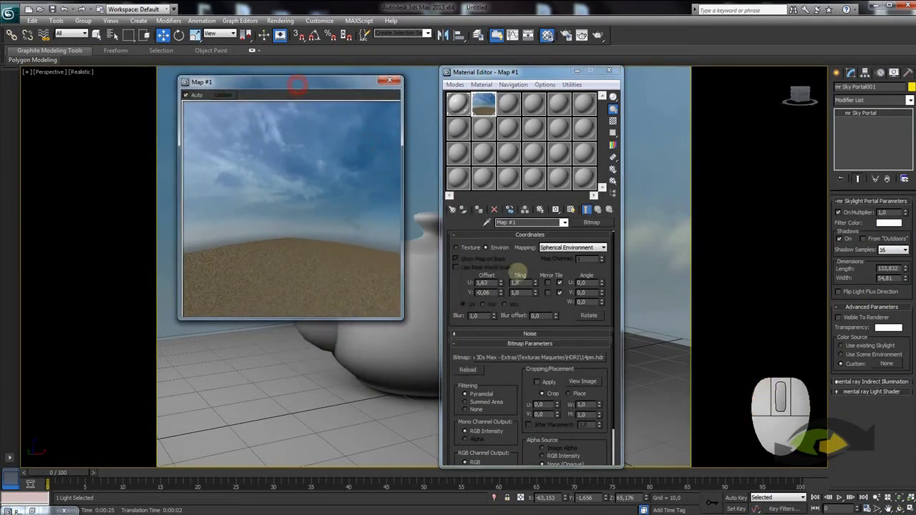
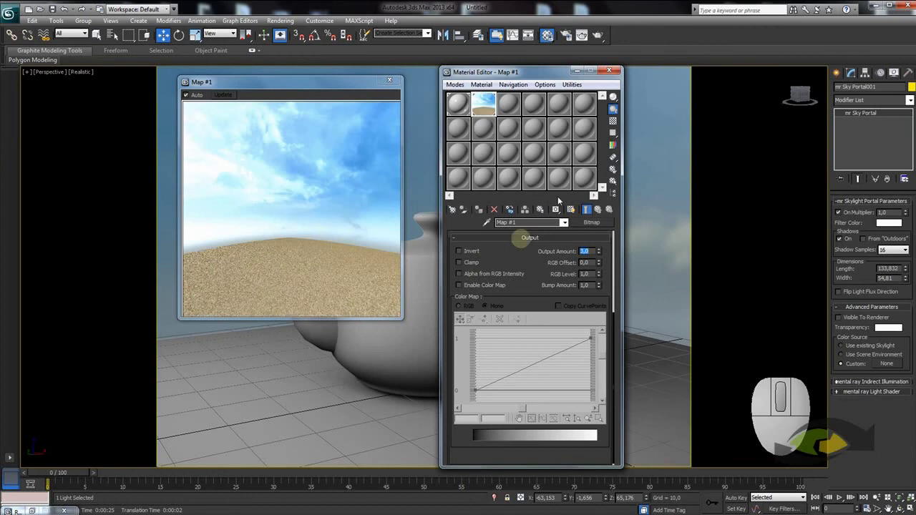
click(523, 263)
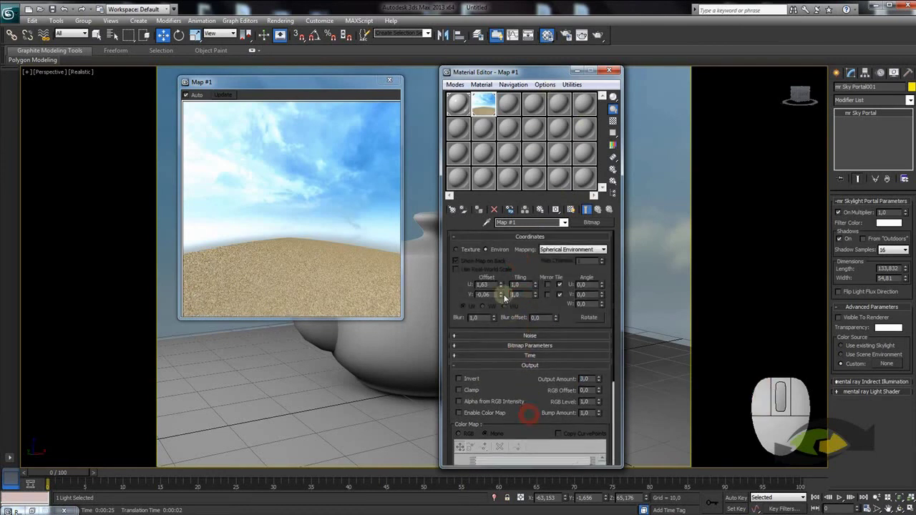
right_click(503, 283)
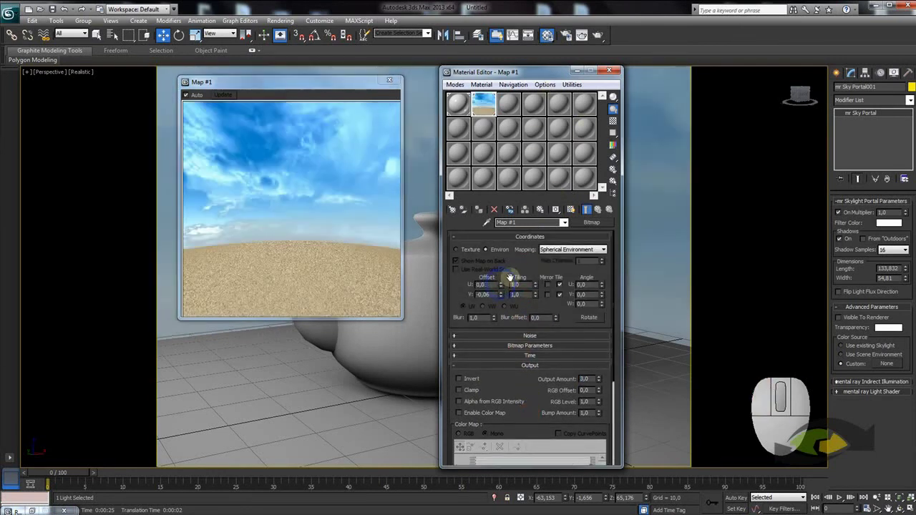
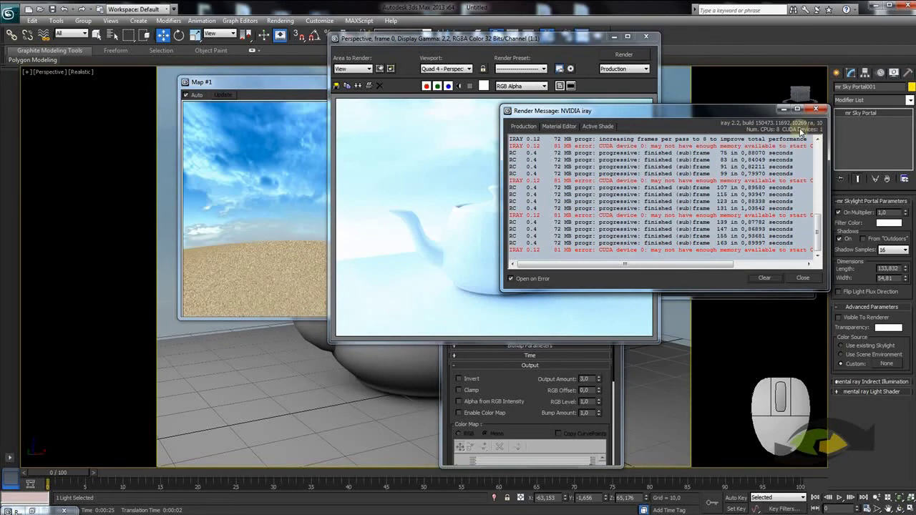
Stop the running iray render and view the HDRI-lit teapot in the Rendered Frame Window.
click(506, 288)
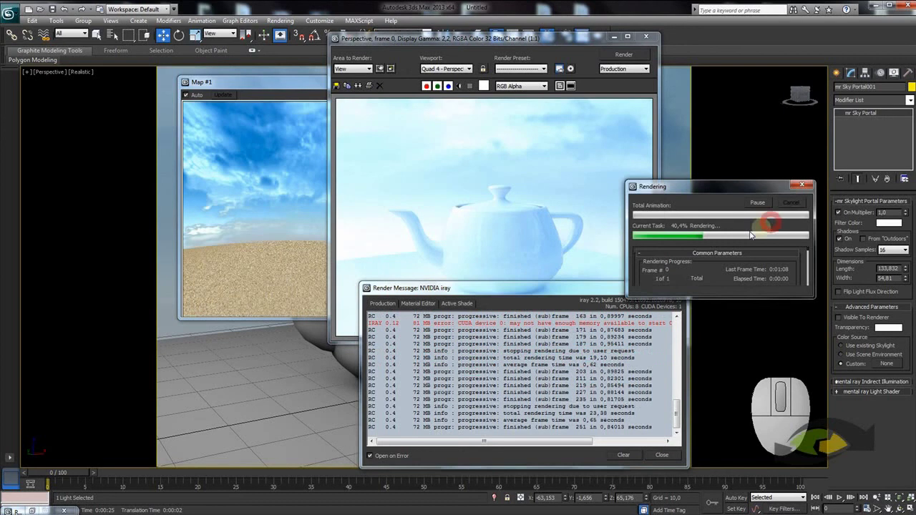
click(675, 287)
drag(494, 42, 639, 90)
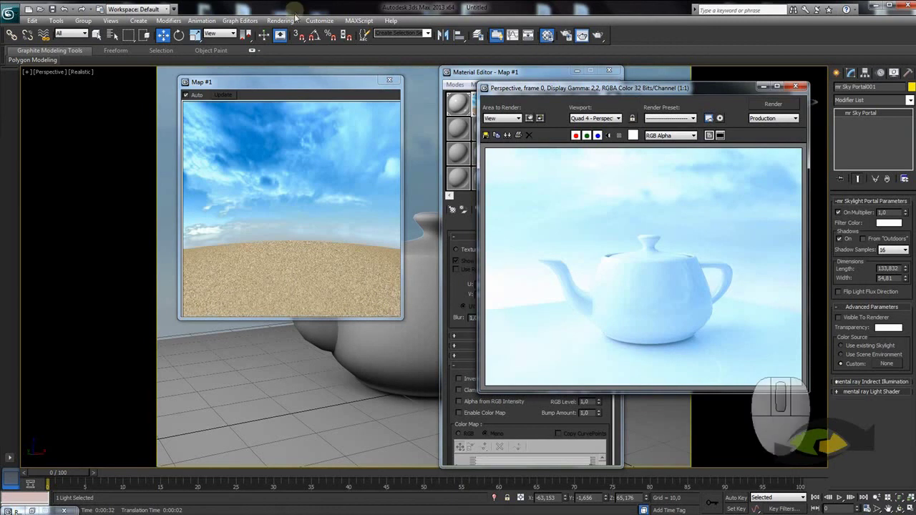
In Environment and Effects, set Exposure Control to mr Photographic Exposure Control.
click(287, 24)
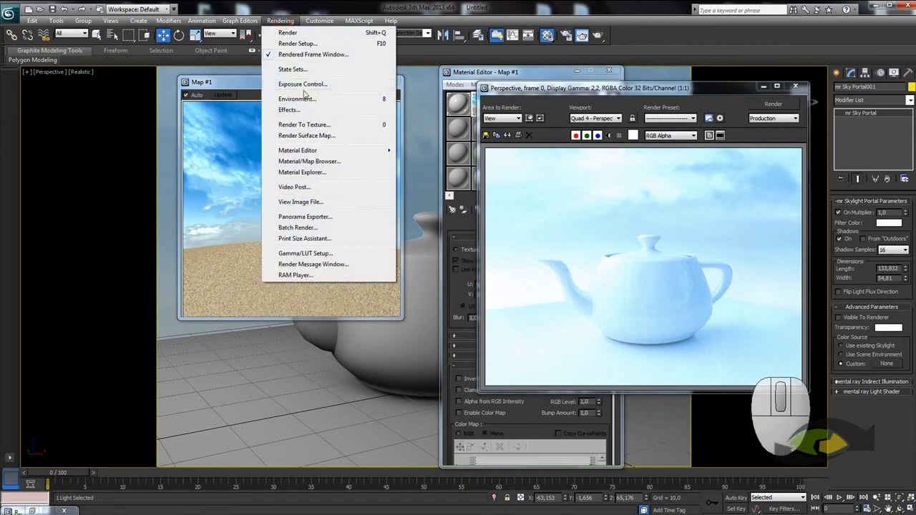
click(318, 86)
drag(243, 64, 297, 80)
click(260, 185)
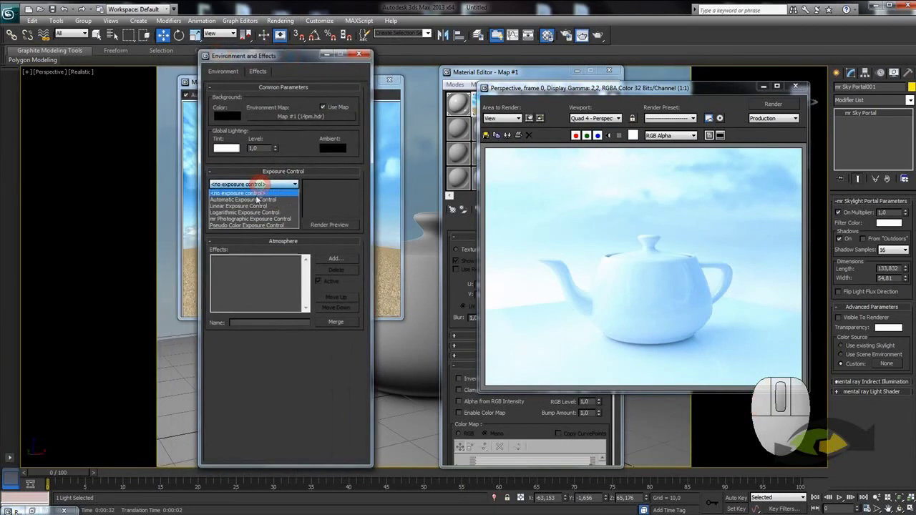
click(256, 222)
Render with the new exposure, then lower the Exposure Value to 0.5.
click(336, 227)
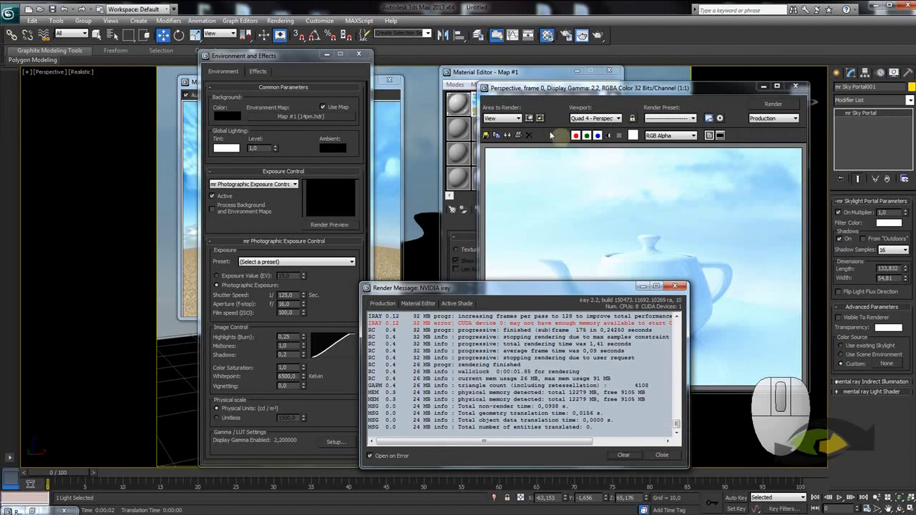
click(284, 216)
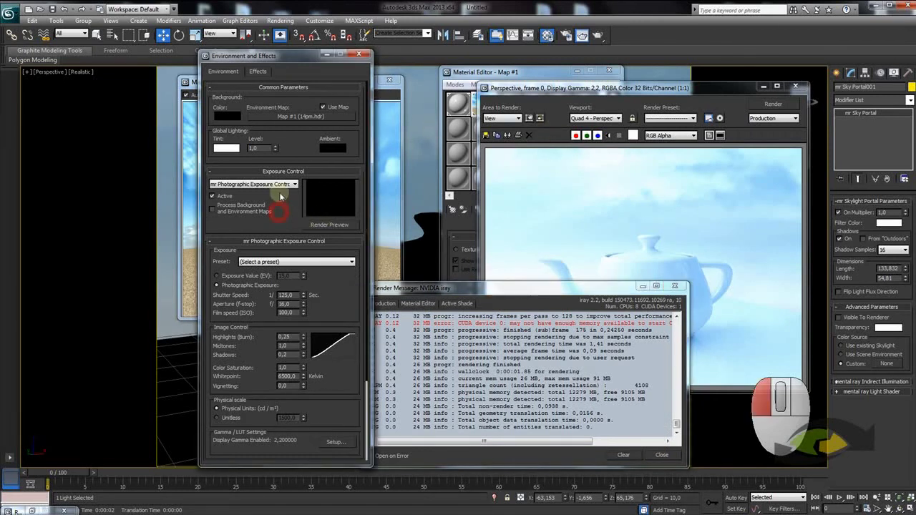
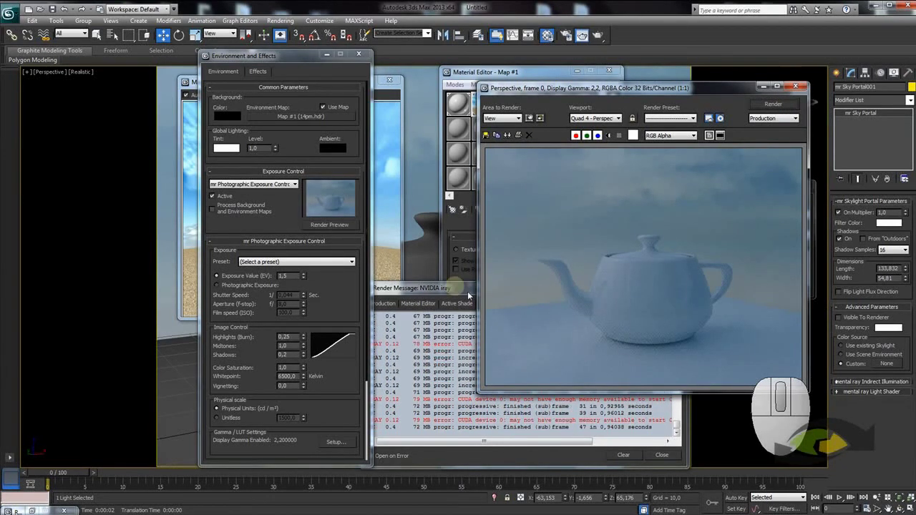
click(468, 291)
click(445, 286)
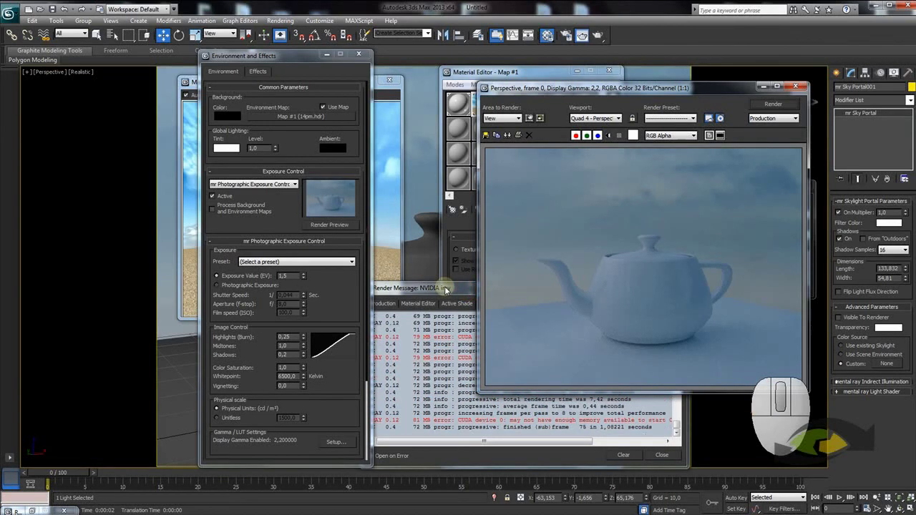
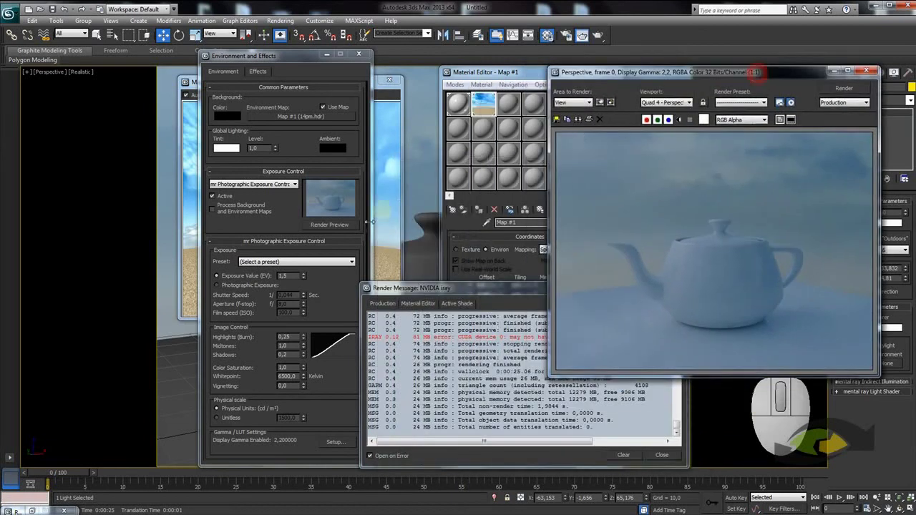
drag(300, 280, 274, 281)
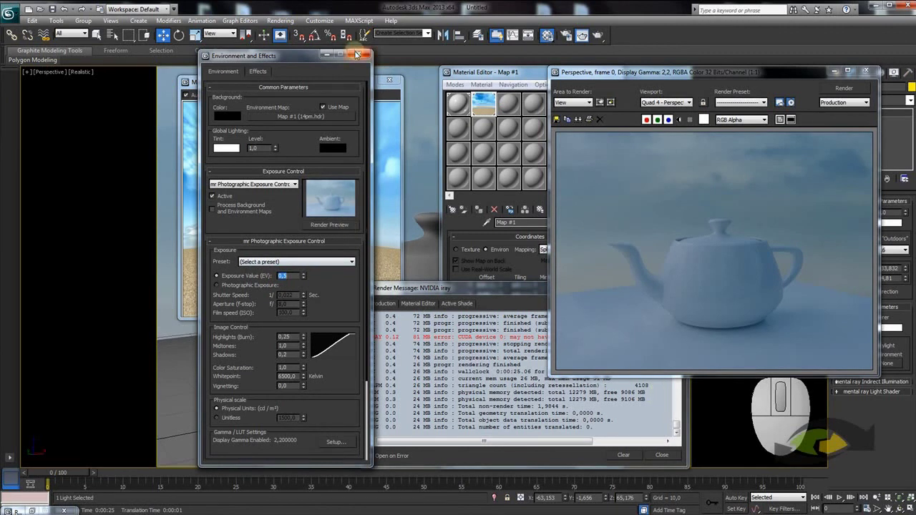
Move the Environment dialog aside and cancel the render in progress for a fresh one.
click(300, 60)
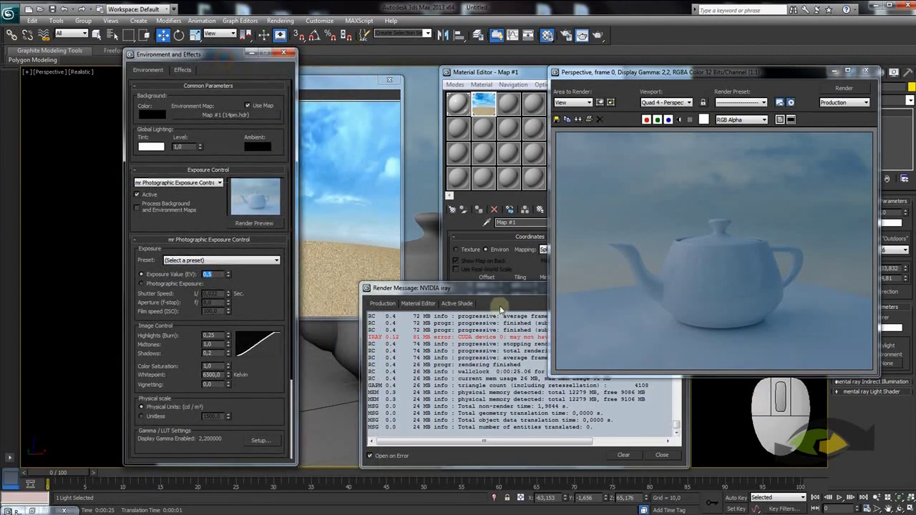
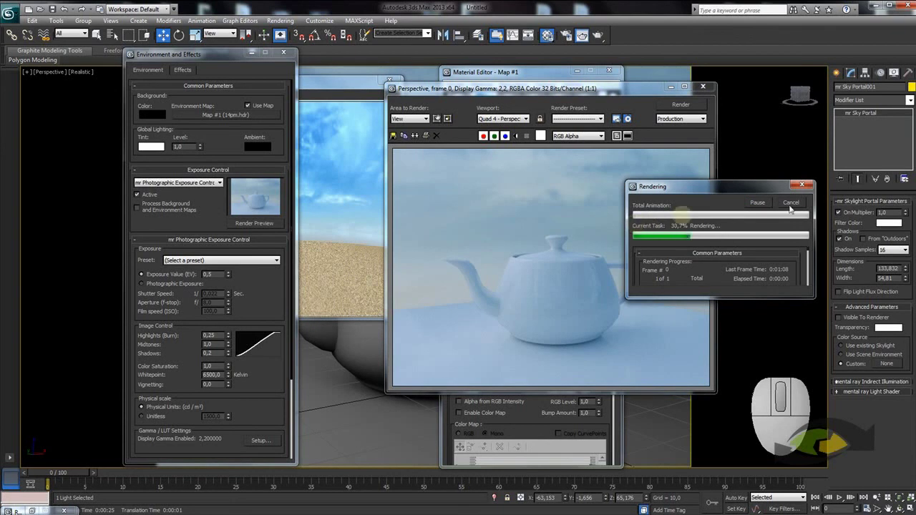
click(661, 95)
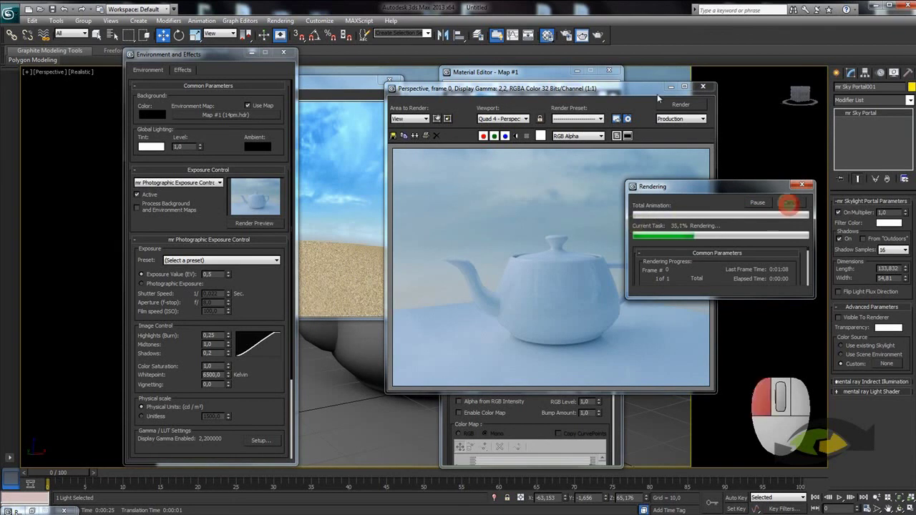
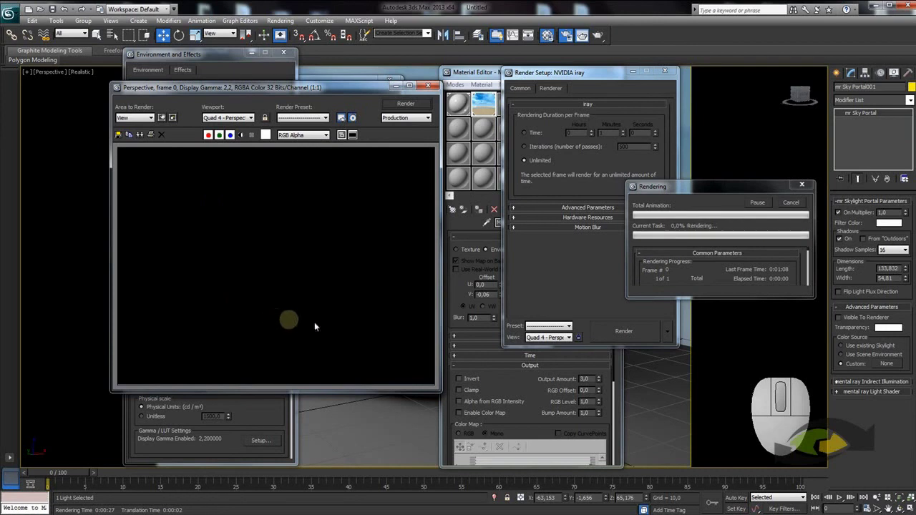
Let the iray render finish, then close the Rendered Frame Window and Render Setup.
click(624, 222)
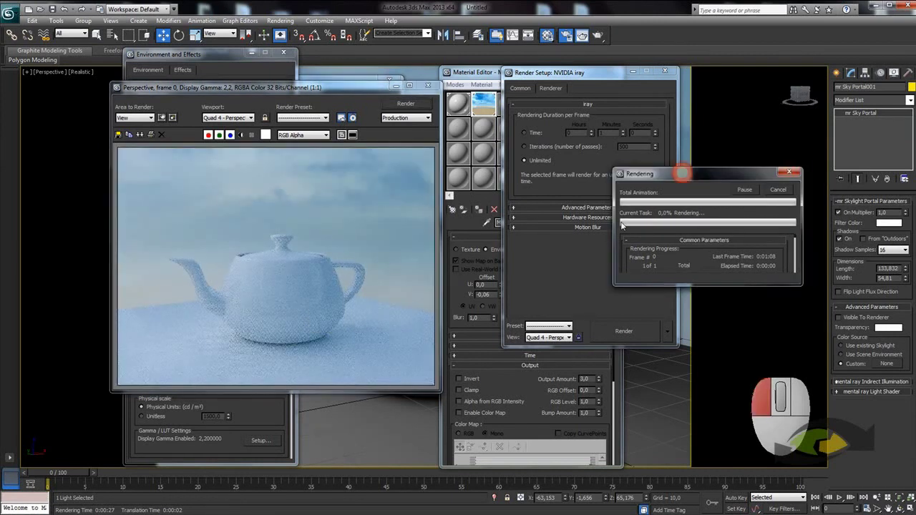
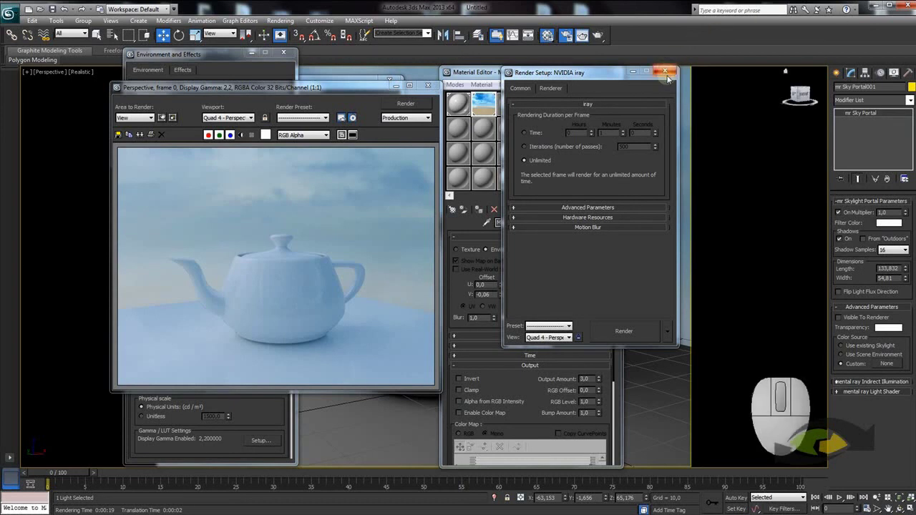
drag(669, 75, 627, 80)
click(436, 93)
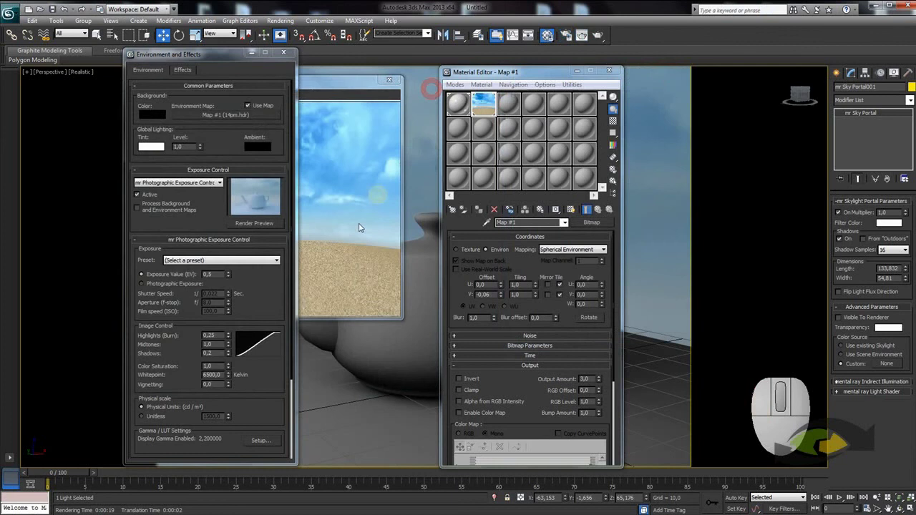
Close the Map #1 preview and select an unused slot in the Material Editor.
drag(327, 88, 327, 88)
click(392, 80)
click(511, 105)
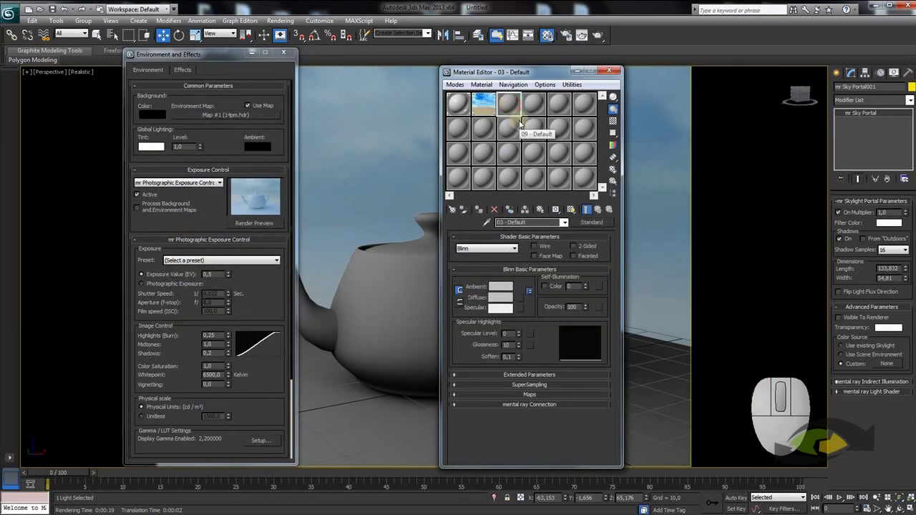
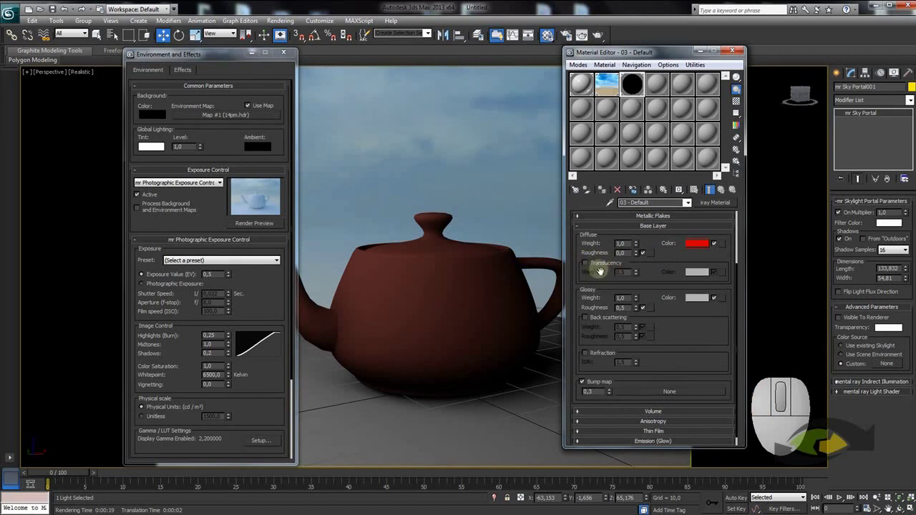
Give the slab's iray material a light blue diffuse and bring up Render Setup.
drag(689, 329, 682, 280)
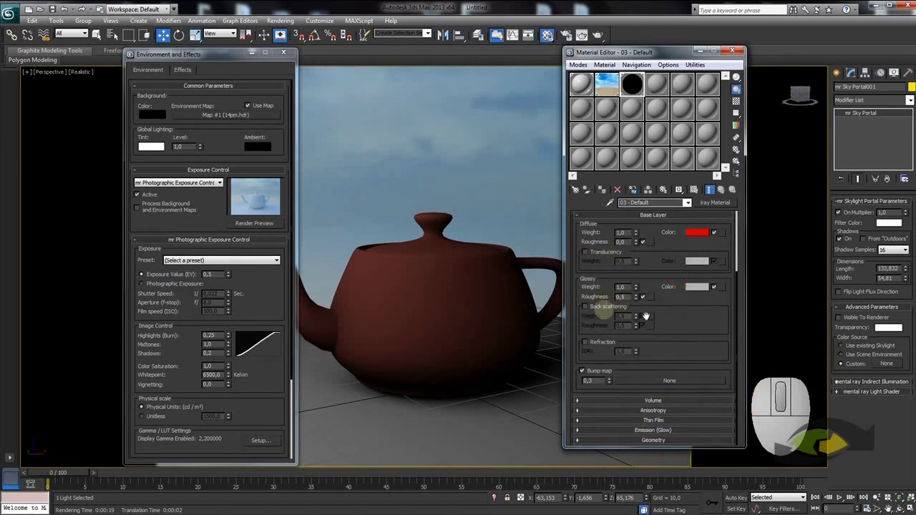
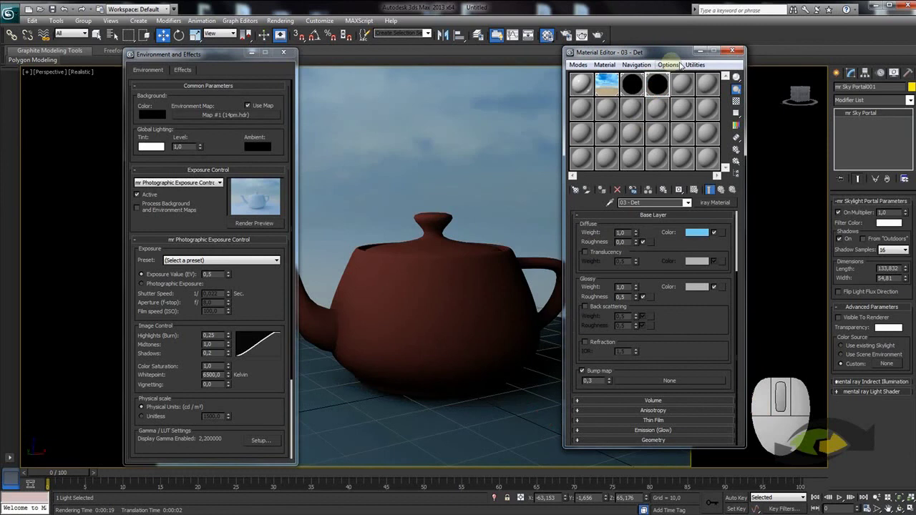
drag(663, 56, 709, 51)
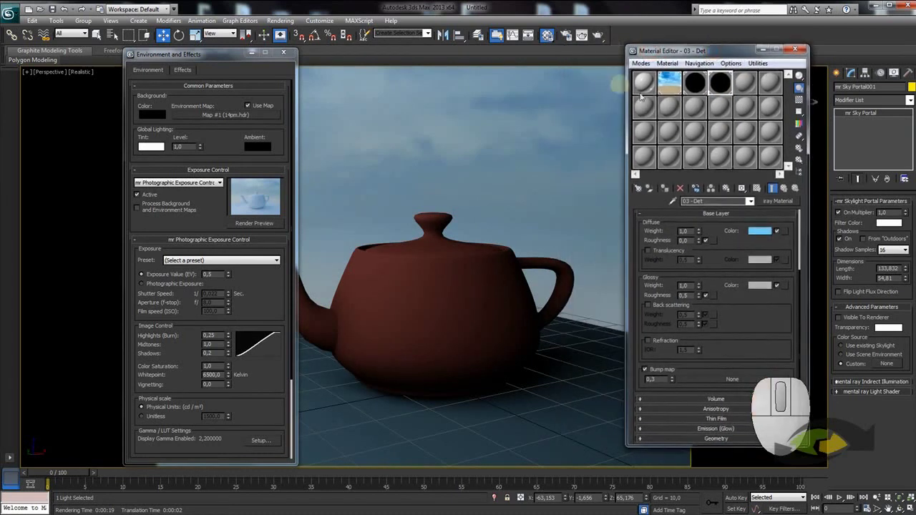
drag(708, 86, 722, 91)
click(727, 90)
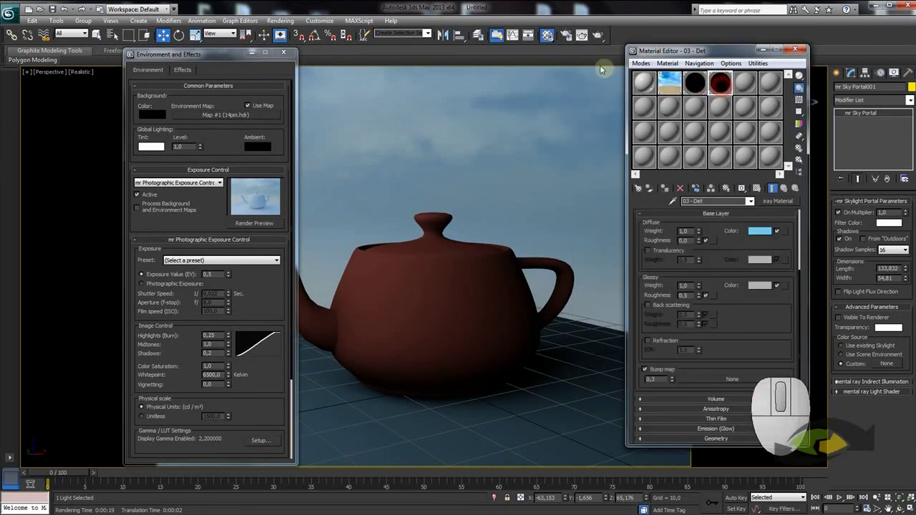
click(573, 38)
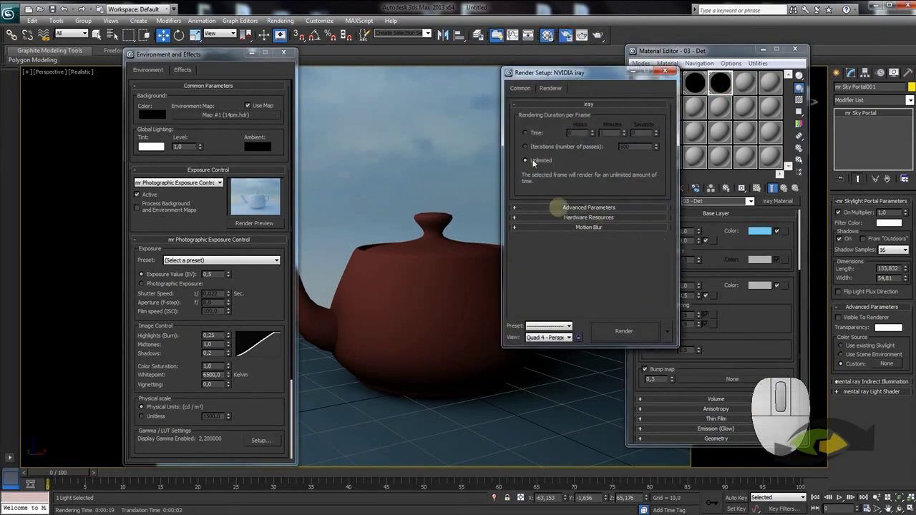